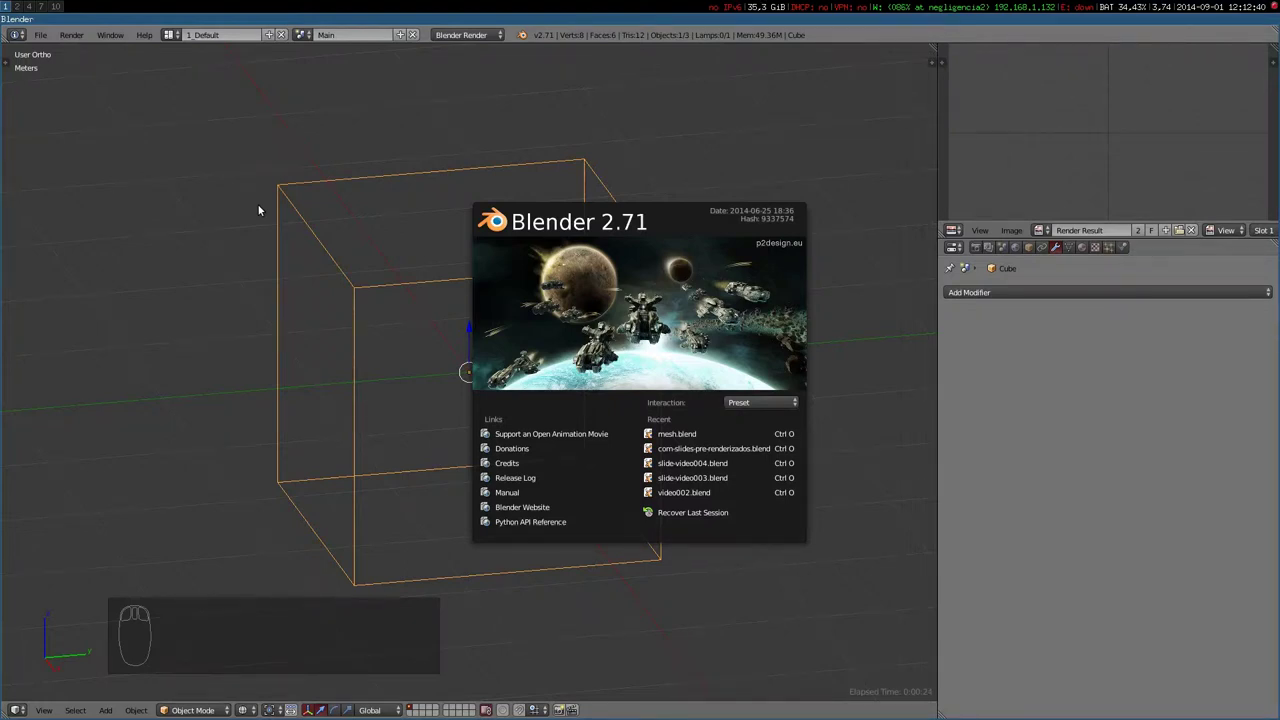
Dismiss the splash and orbit the 3D view to see the cube corner-on
left_click_drag(252, 135, 1056, 270)
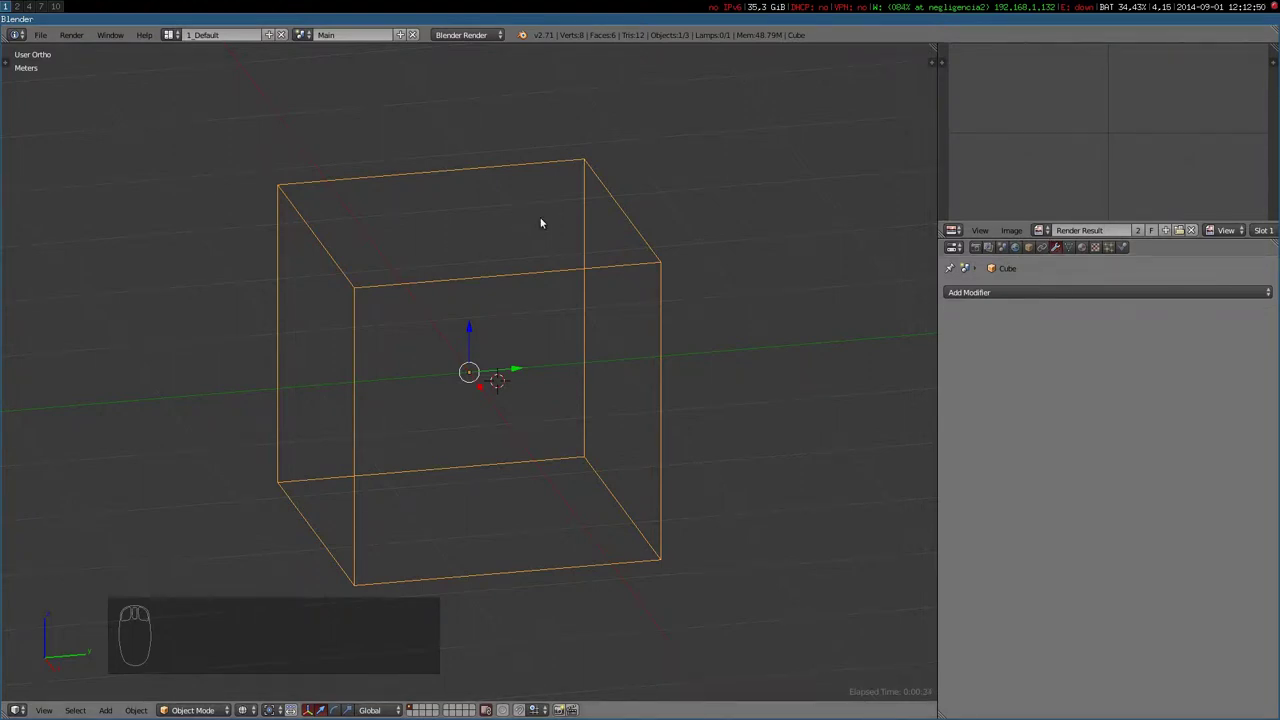
left_click_drag(327, 234, 767, 260)
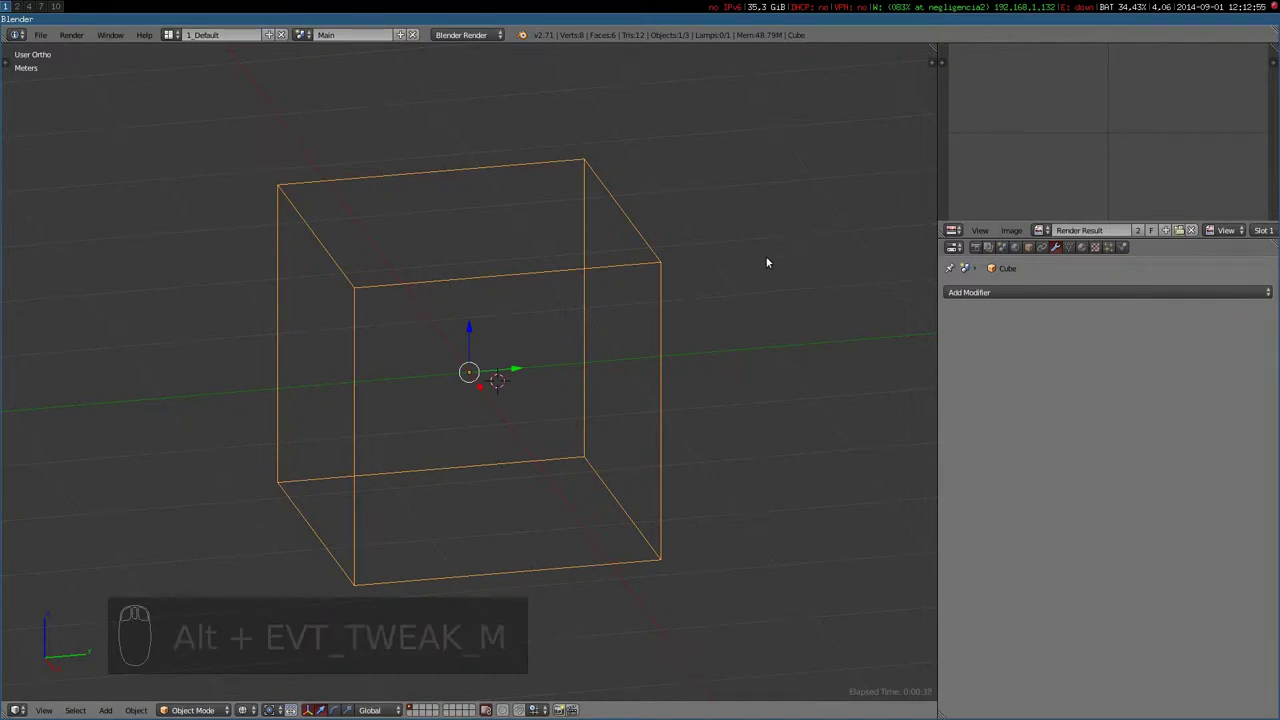
left_click_drag(716, 218, 775, 240)
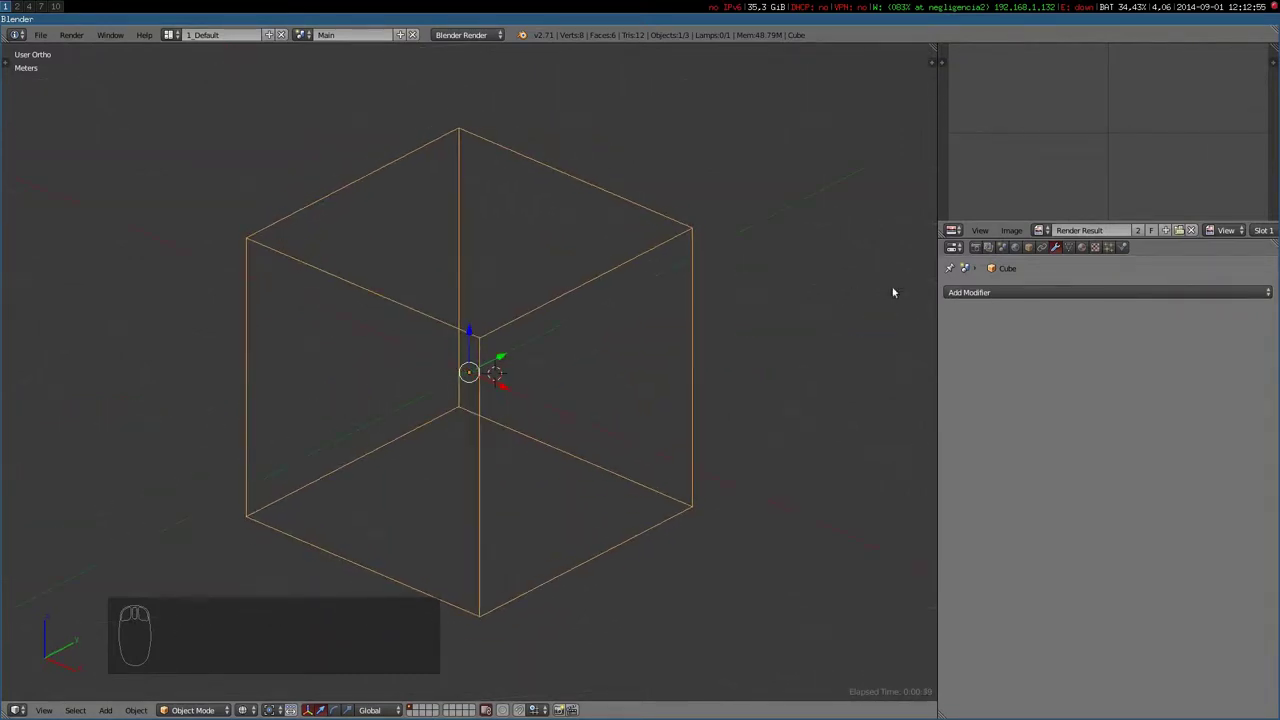
Bring up the Add Modifier list for the cube in the Modifiers properties
left_click_drag(992, 291, 1012, 342)
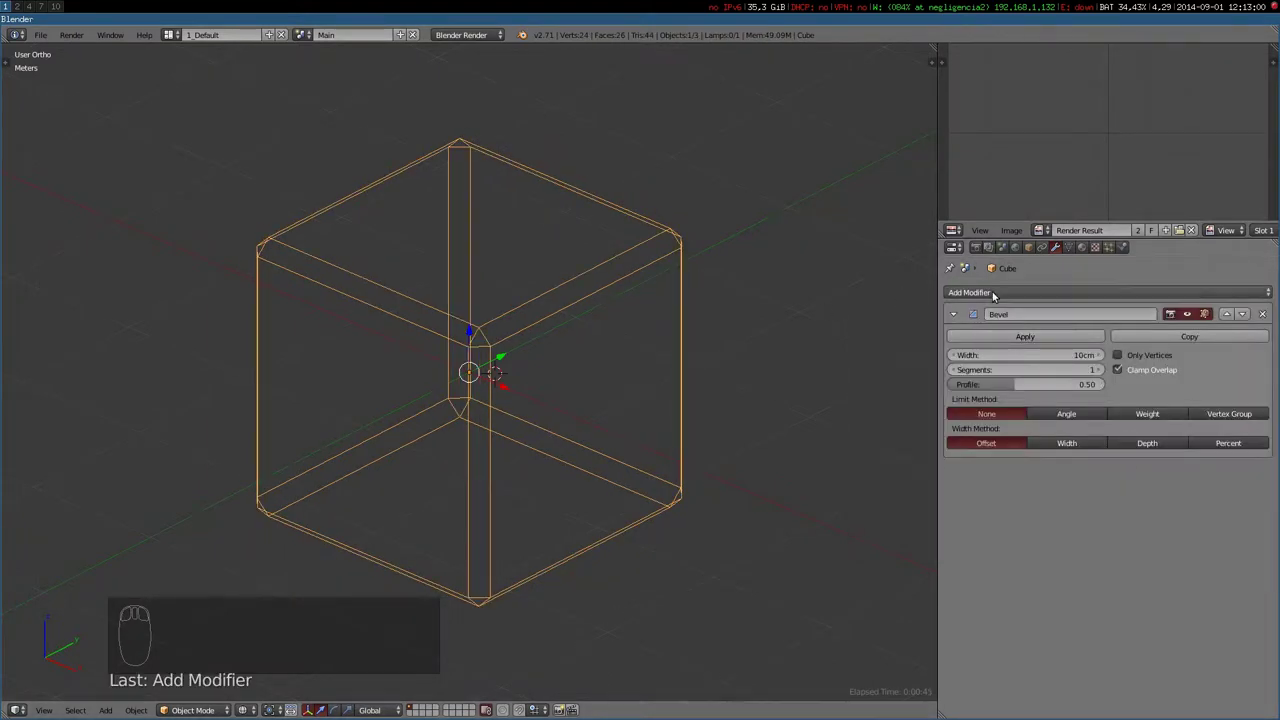
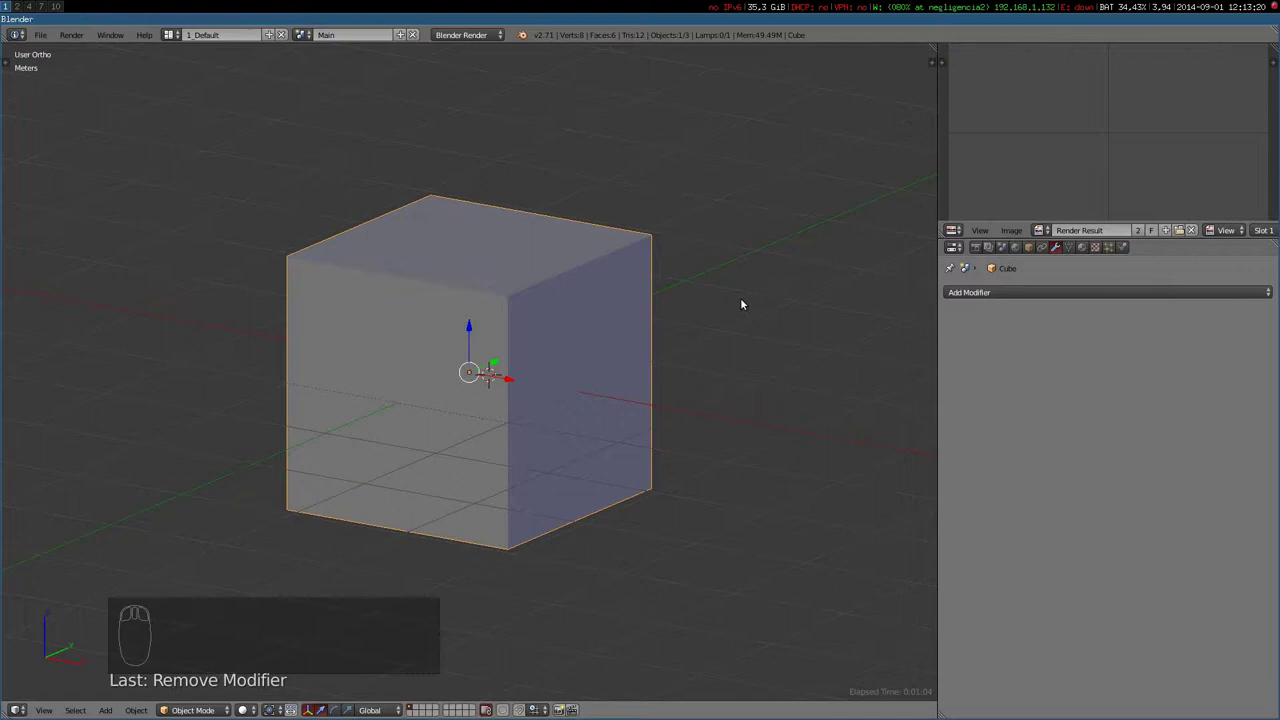
Render the plain grey cube with F12, then switch it into Edit Mode
key("F12")
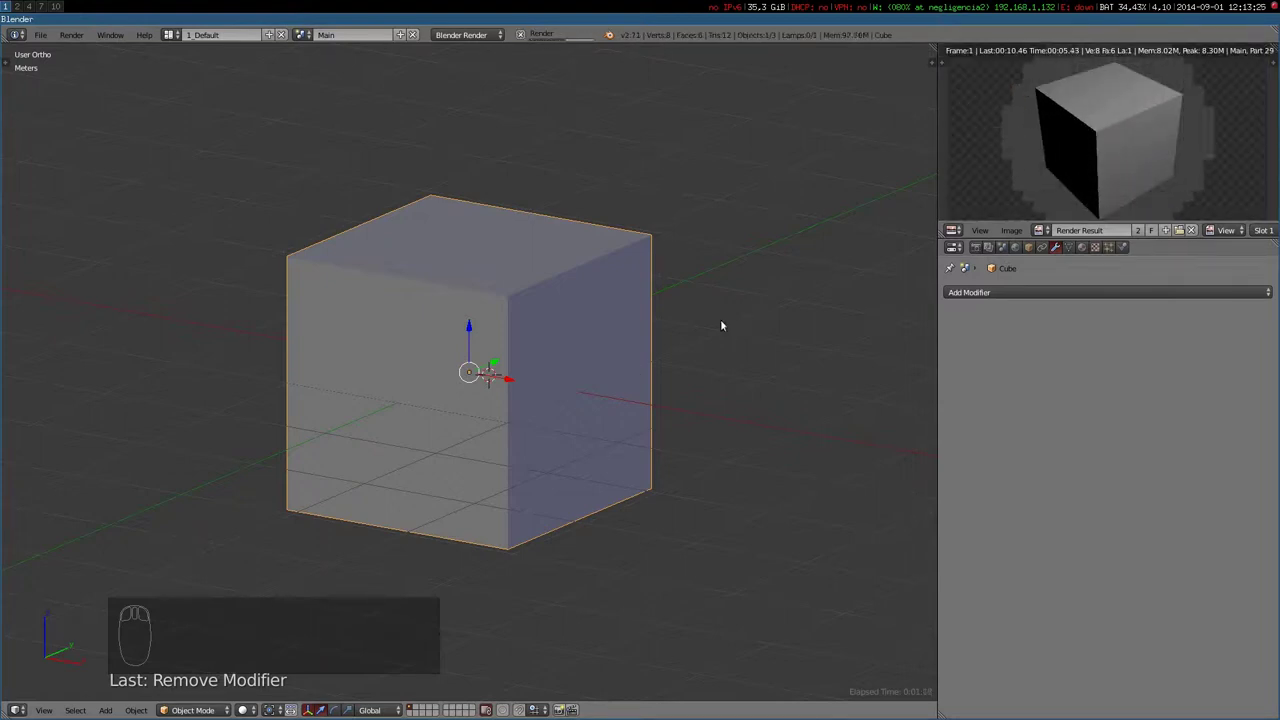
left_click_drag(547, 324, 533, 333)
key("Tab")
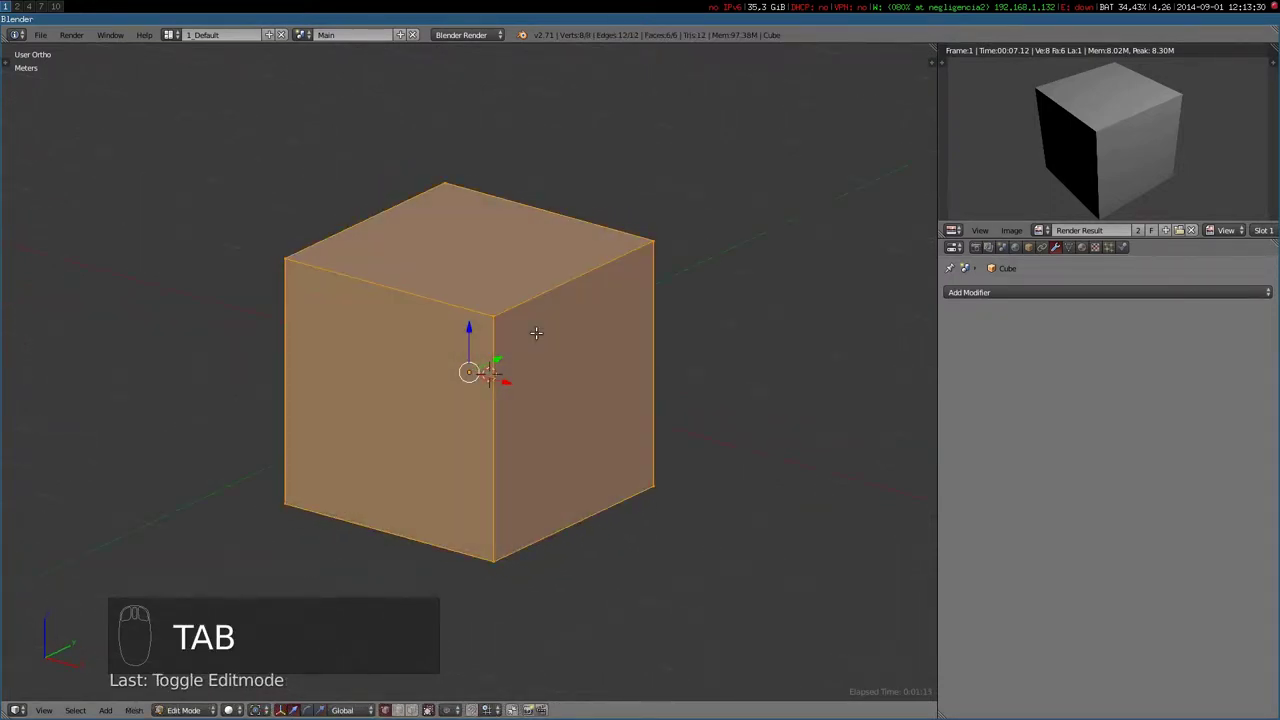
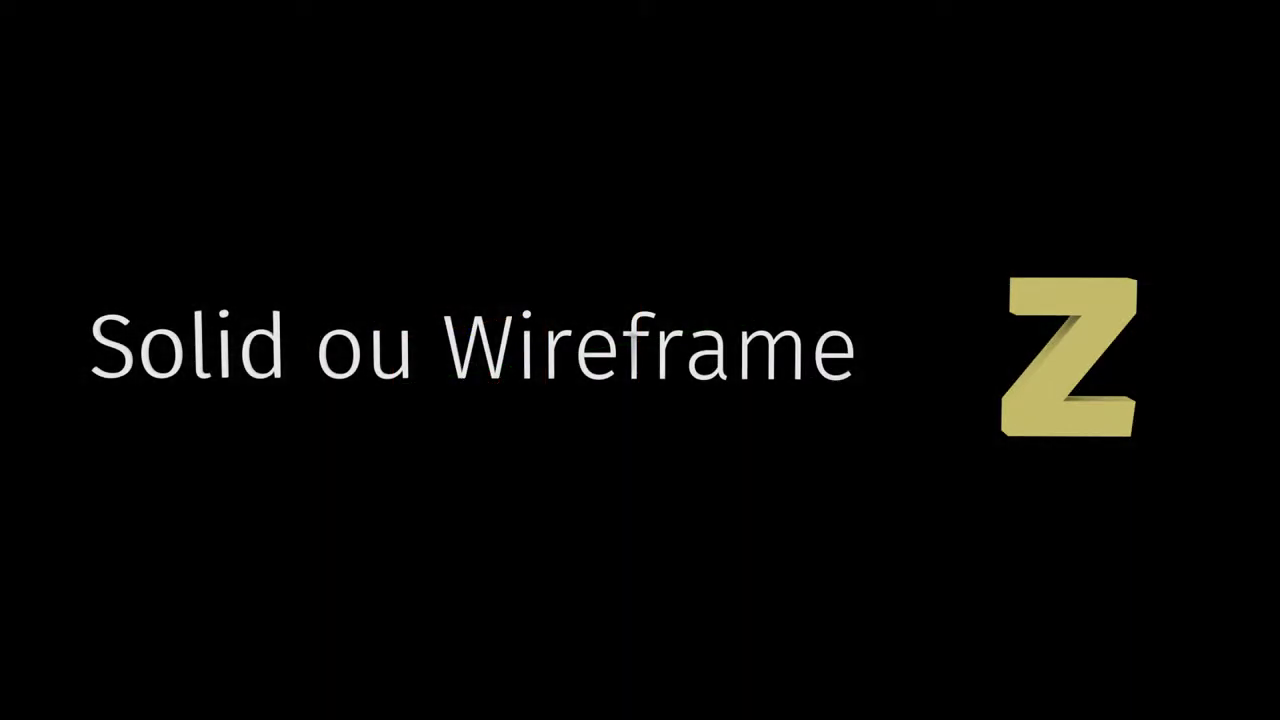
Toggle the viewport display between solid shading and wireframe with Z
key("z")
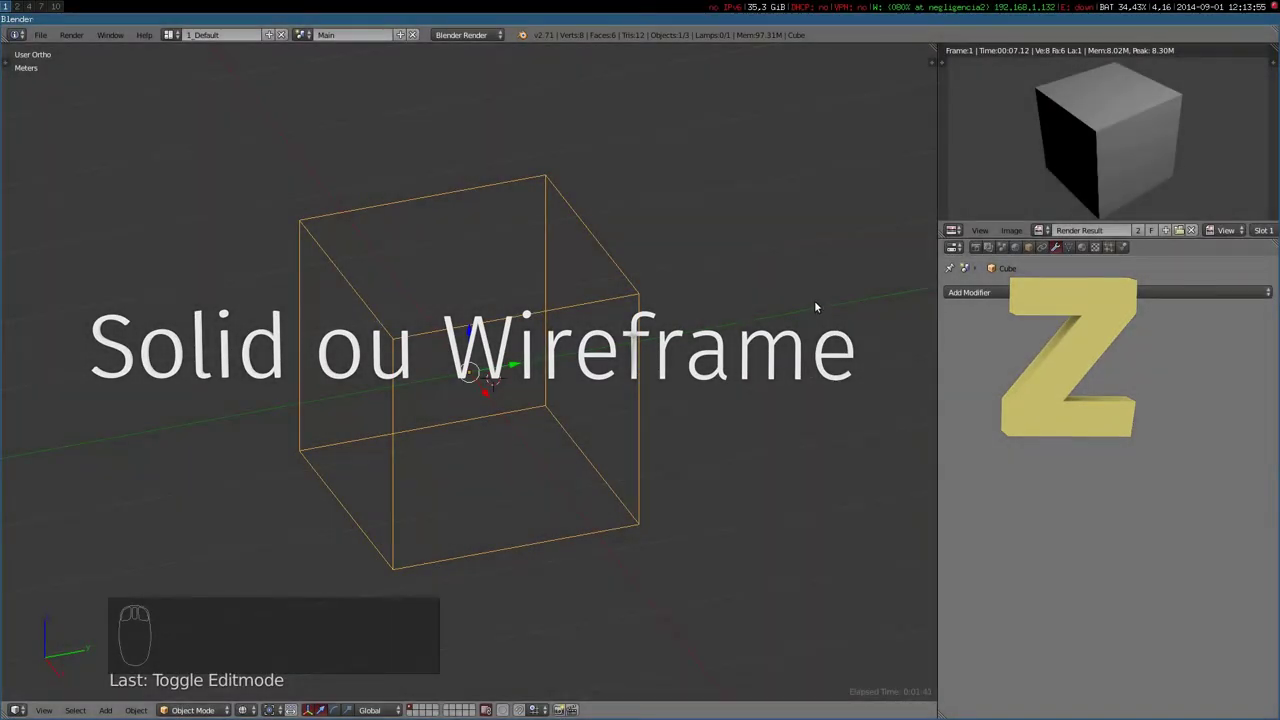
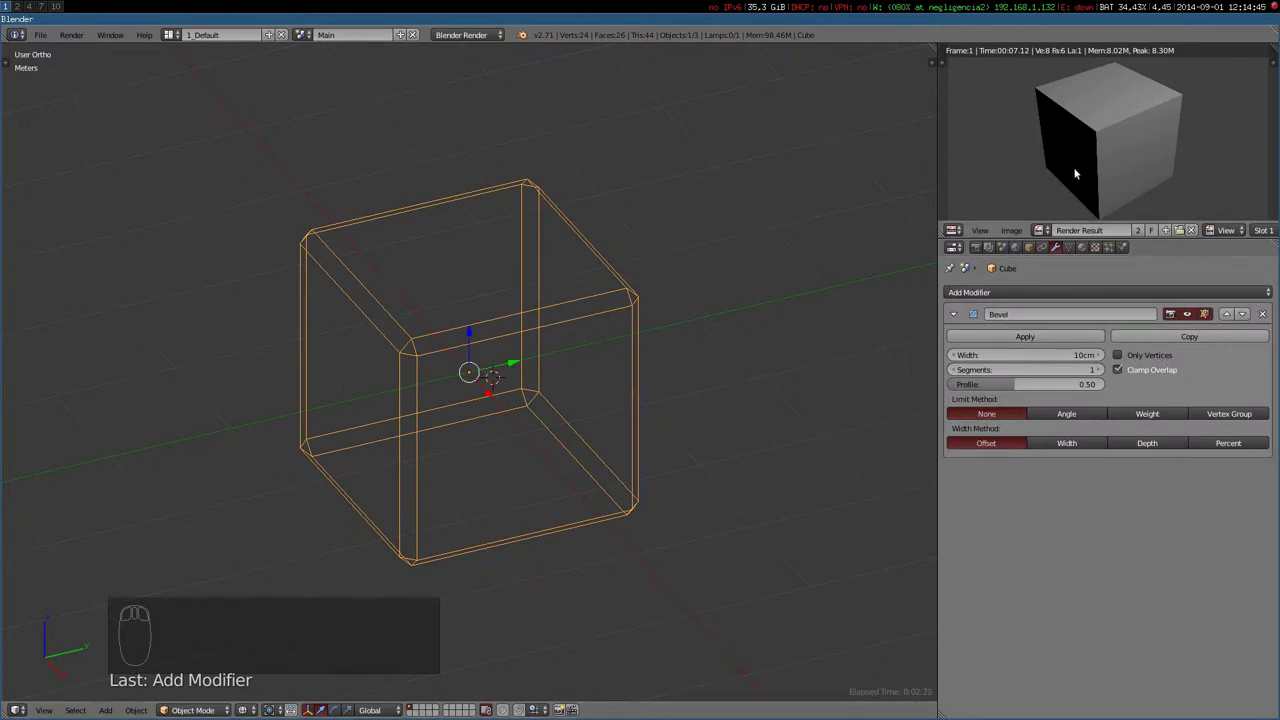
Render the beveled cube, then orbit to view its chamfered edges from other sides
key("F12")
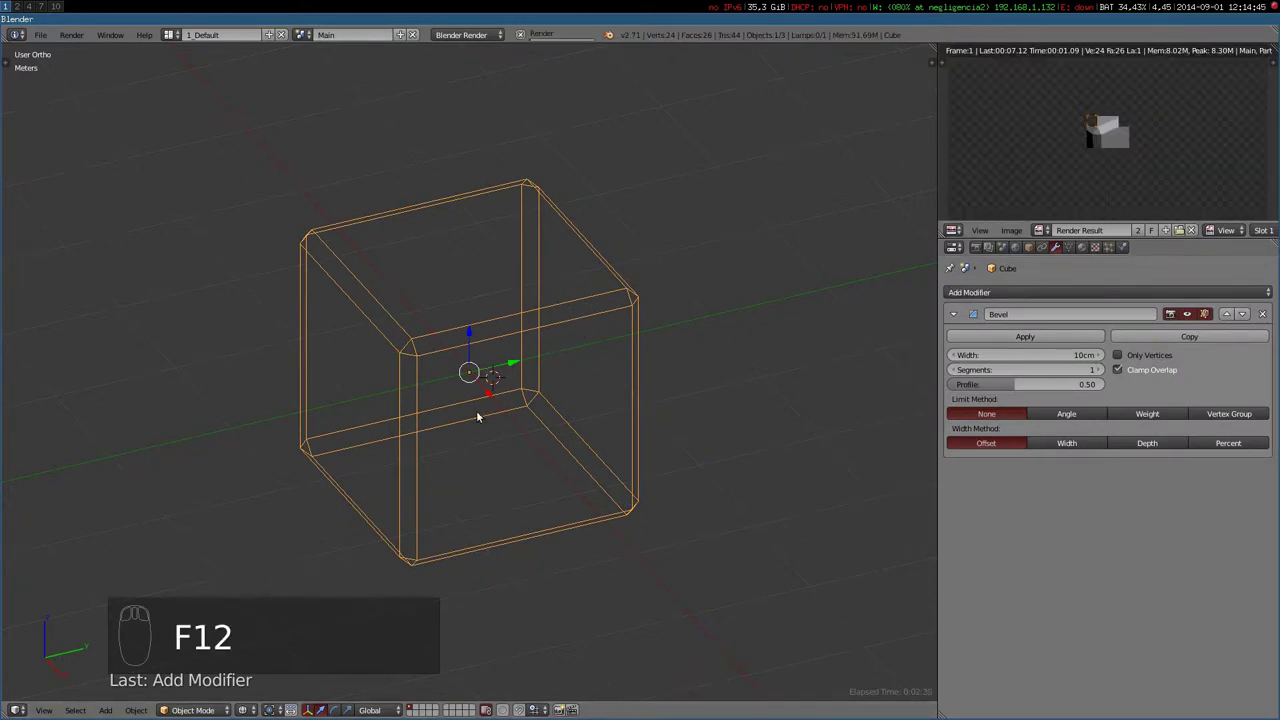
left_click_drag(493, 413, 506, 407)
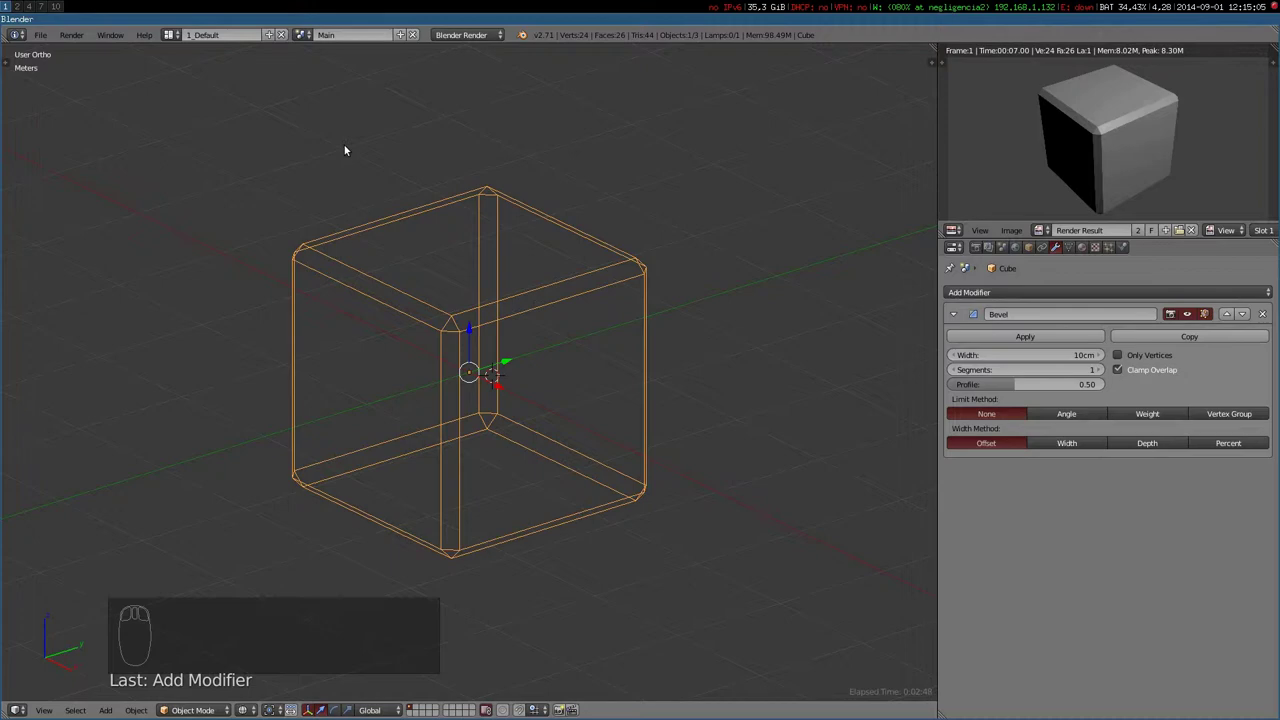
left_click_drag(584, 473, 632, 477)
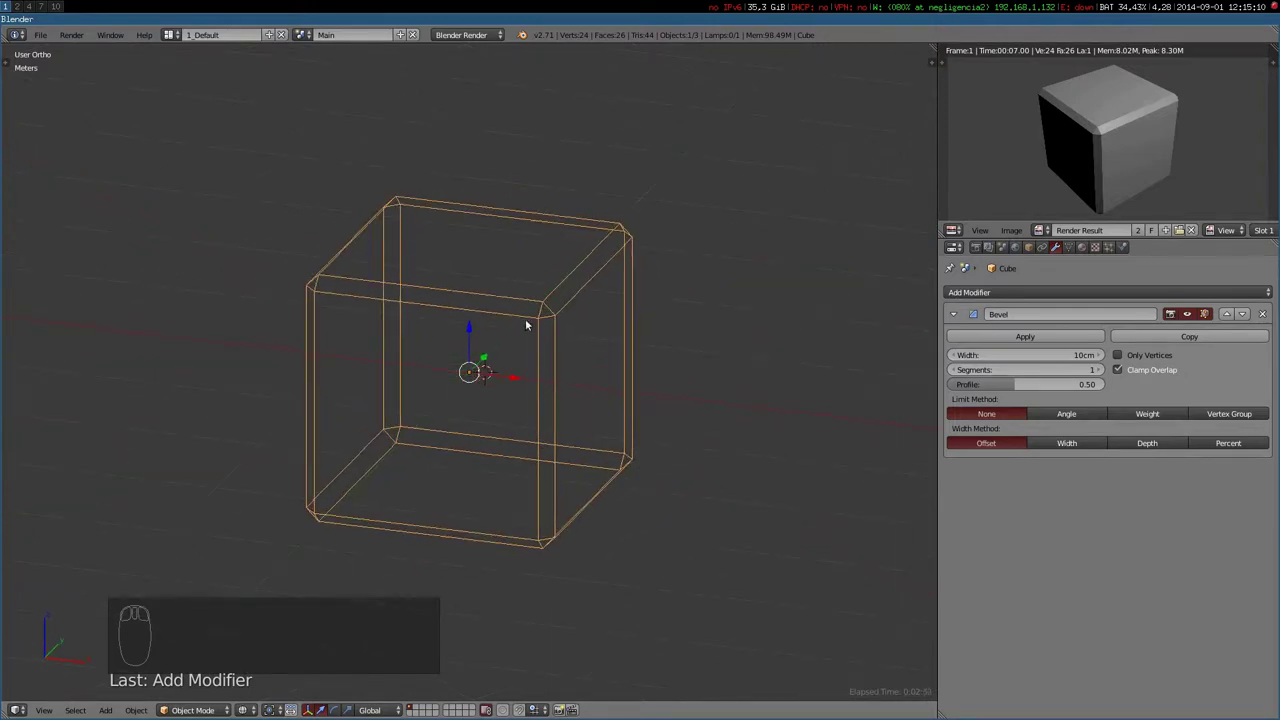
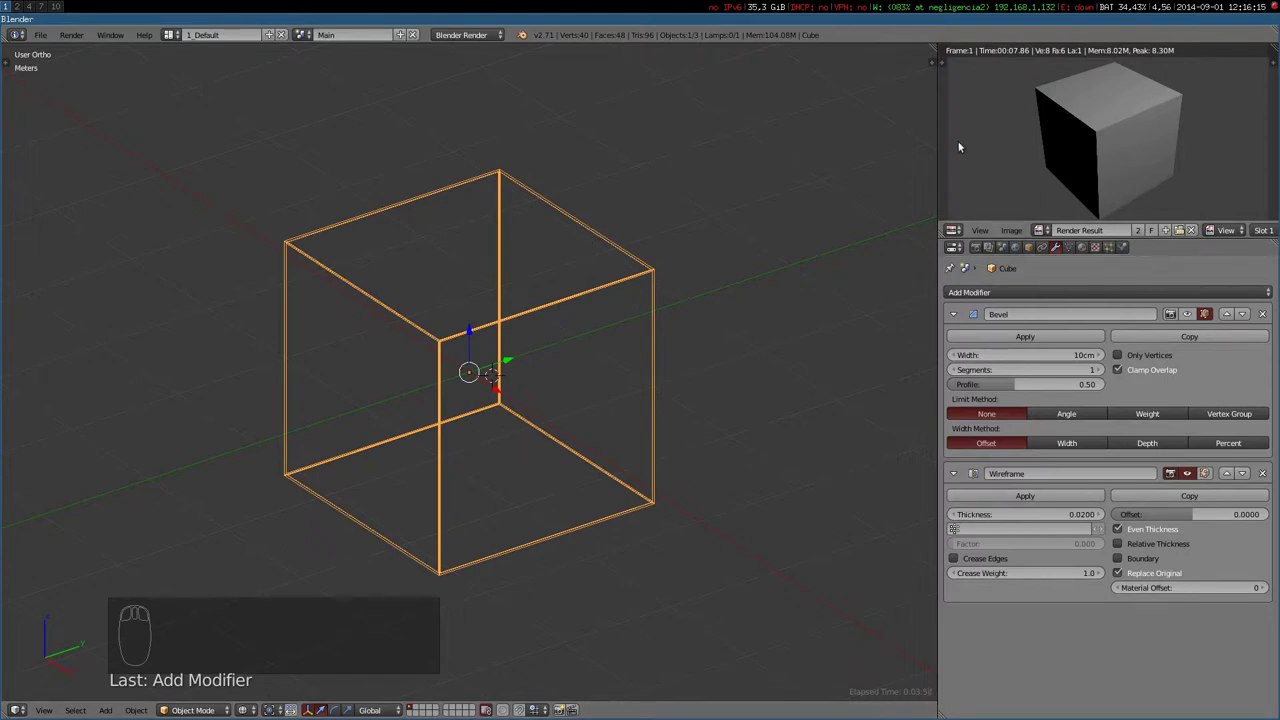
Render the cube with the wireframe effect and zoom in on its struts
key("F12")
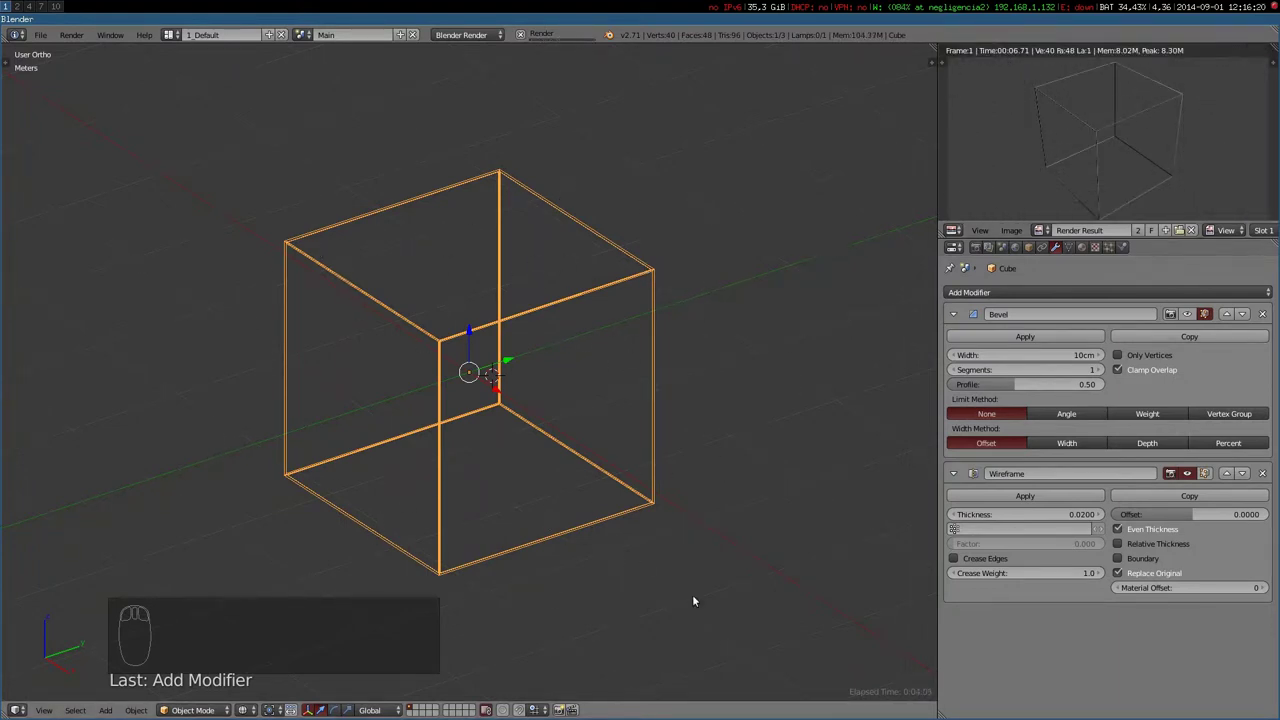
left_click_drag(515, 323, 1136, 367)
scroll("down", 3)
scroll("down", 3)
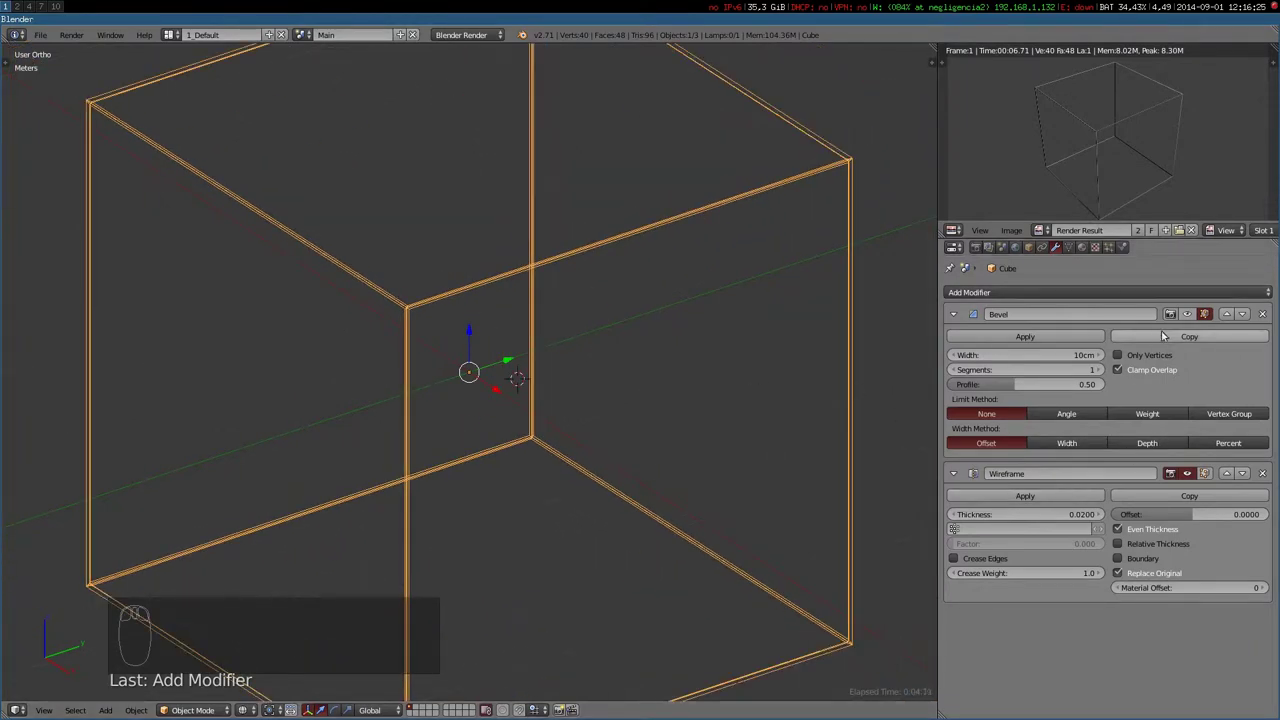
Enable the bevel display on the wire struts and render the beveled wireframe cube
left_click_drag(1187, 316, 1068, 504)
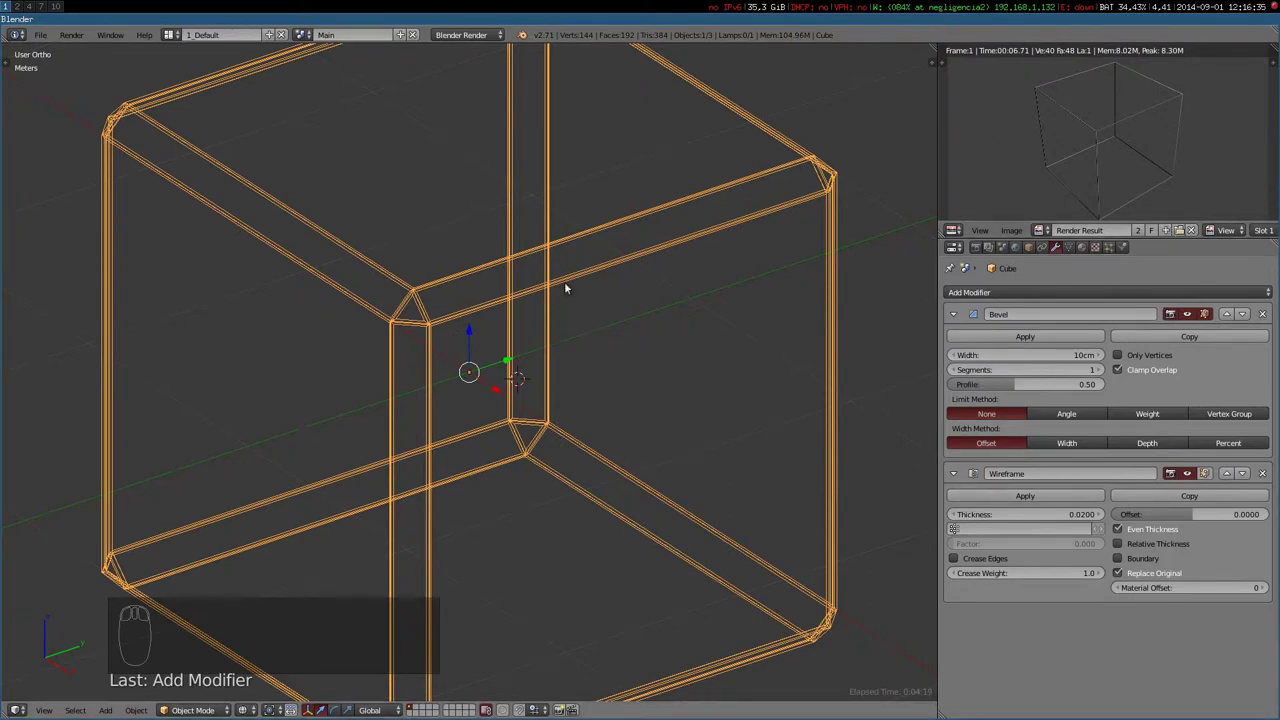
key("F12")
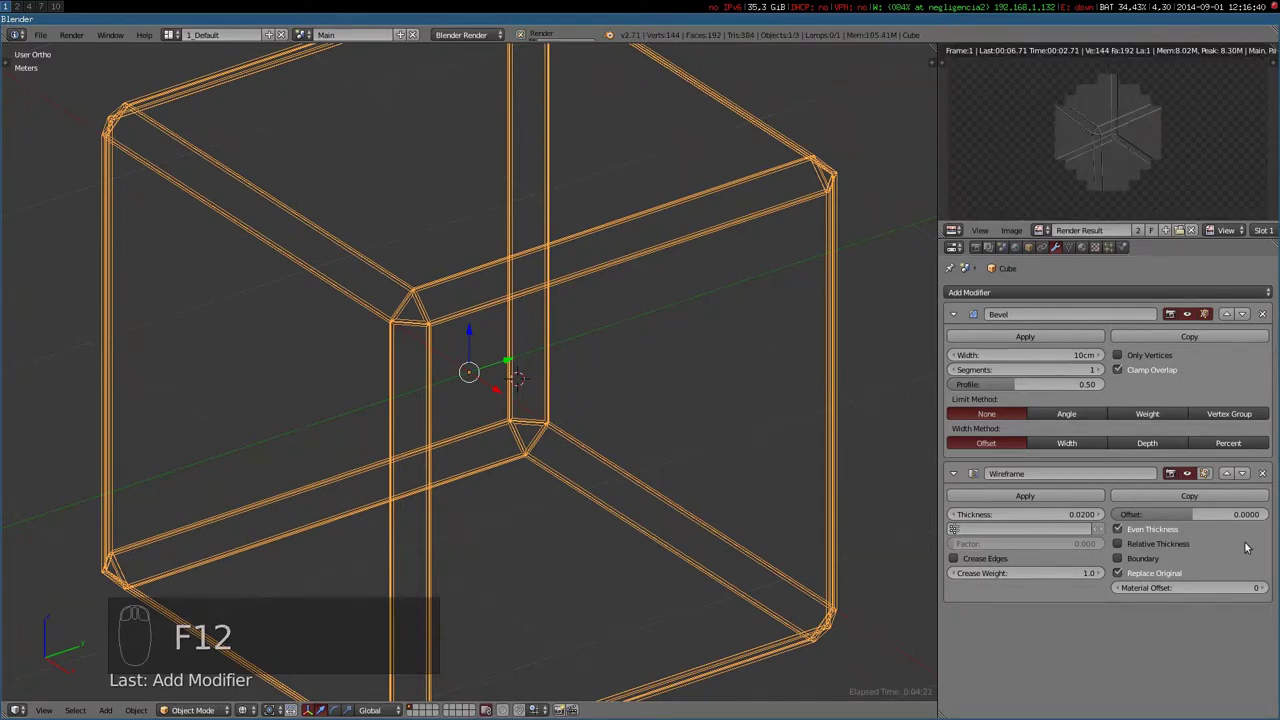
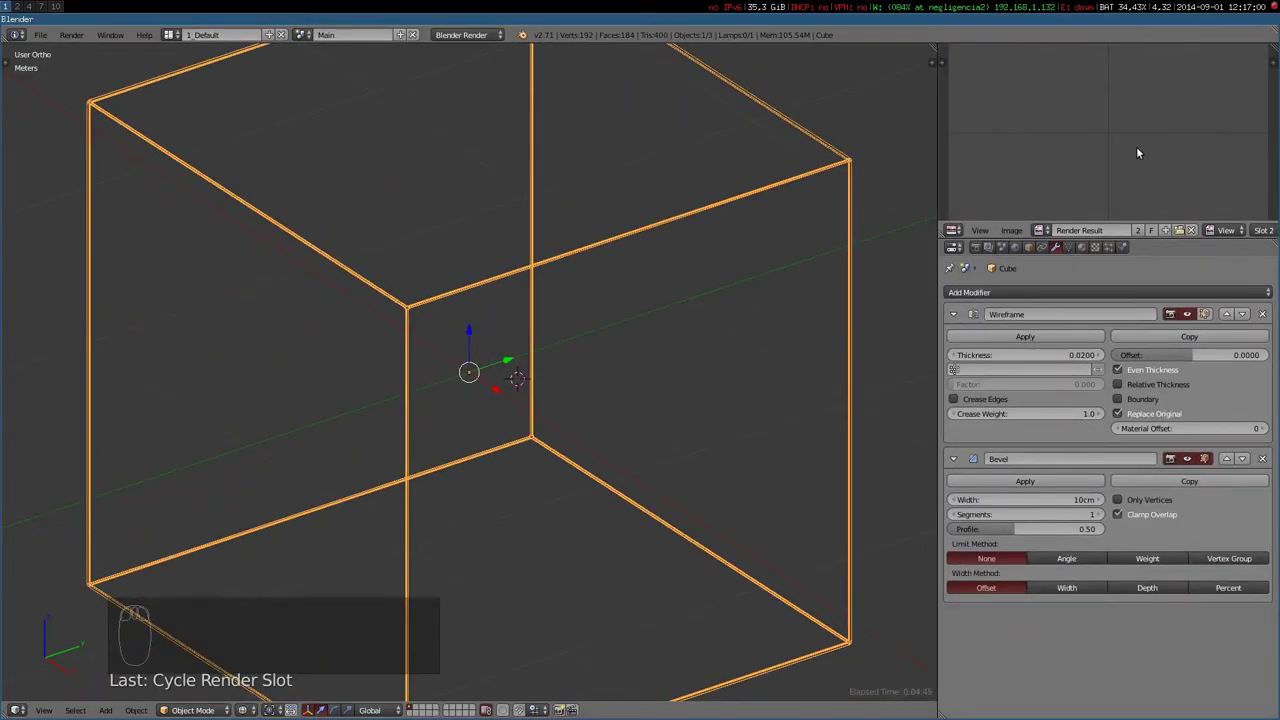
Render the cube with the Wireframe modifier calculated before Bevel
key("F12")
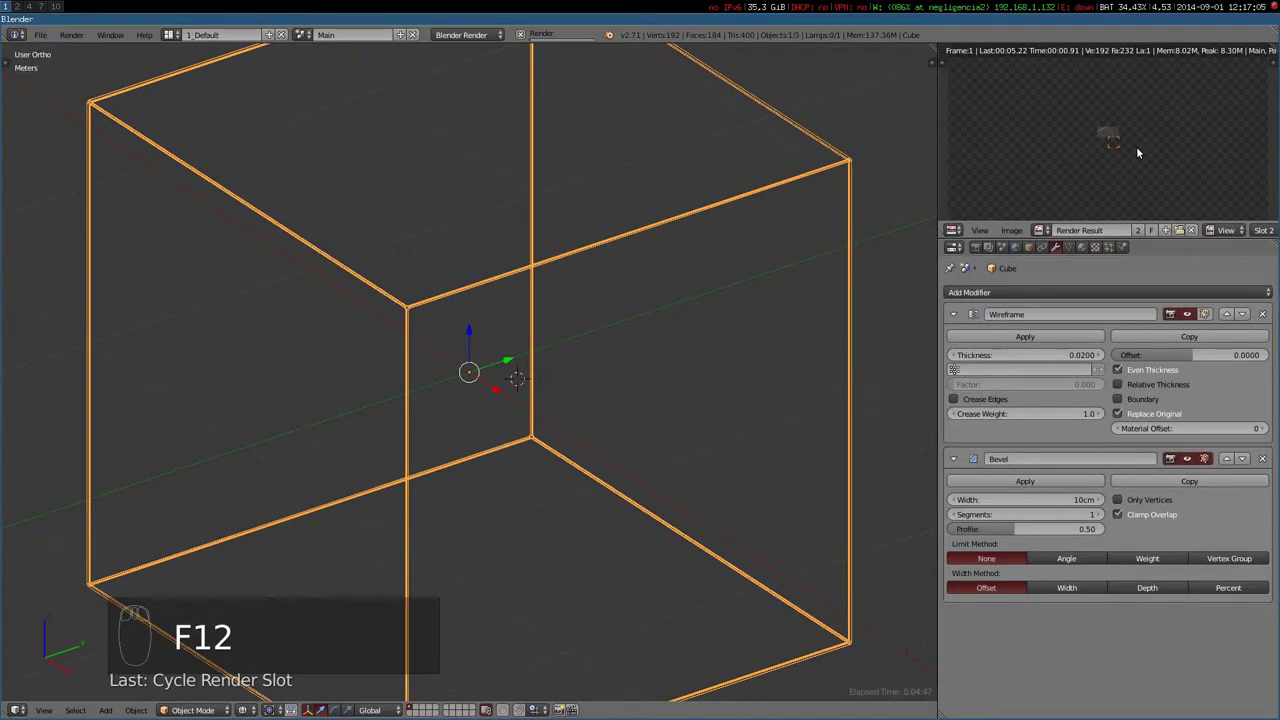
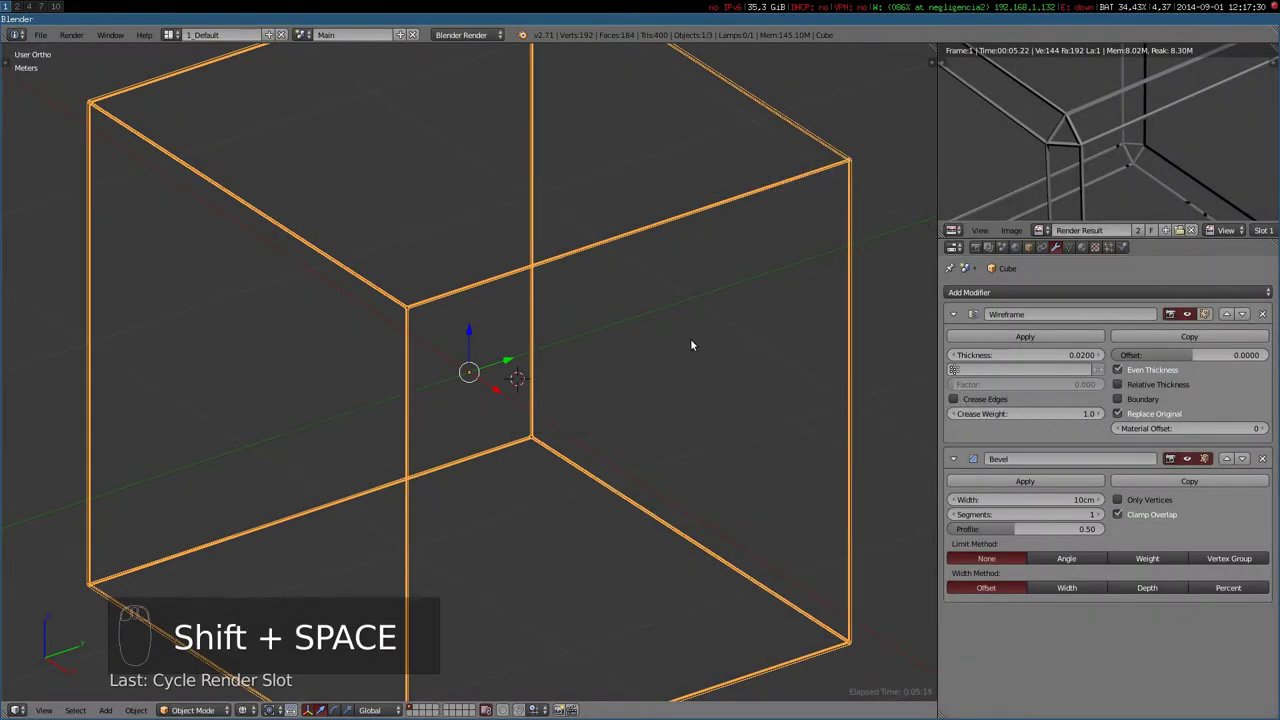
Remove the wireframe effect, raise the bevel to 3 segments and render the result
left_click_drag(691, 342, 950, 553)
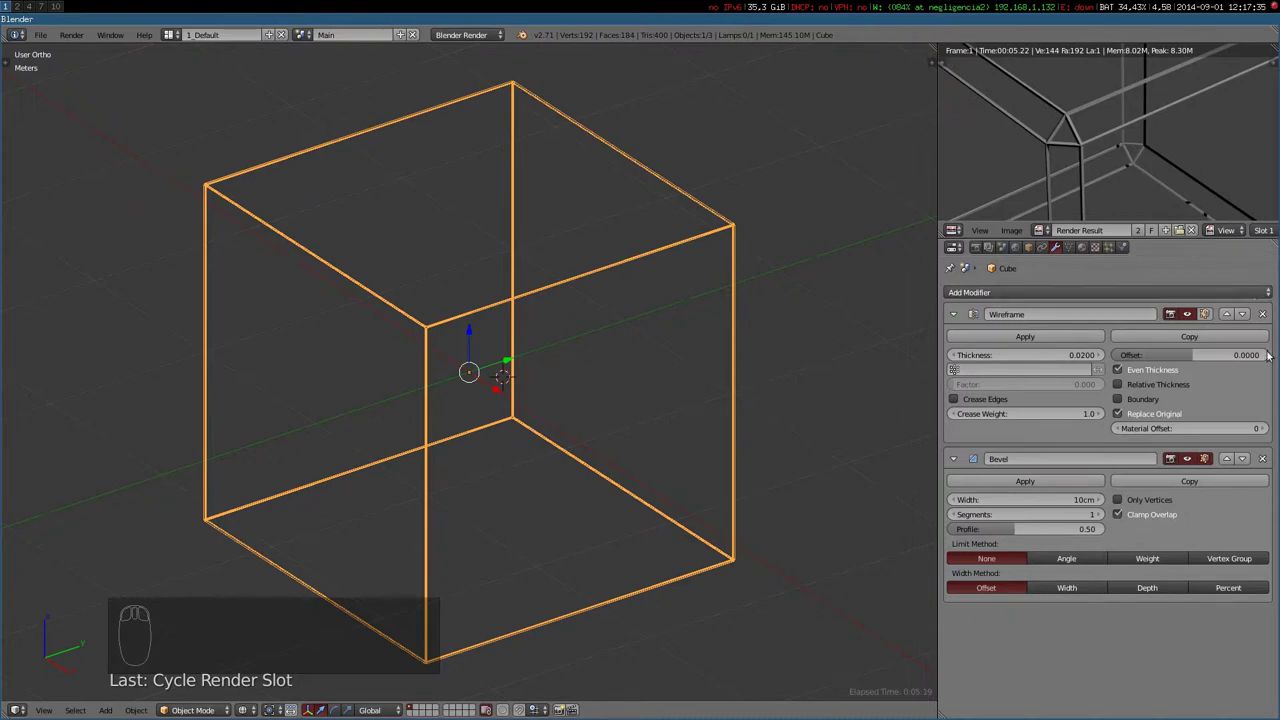
left_click_drag(1271, 314, 1033, 368)
left_click_drag(1099, 373, 984, 203)
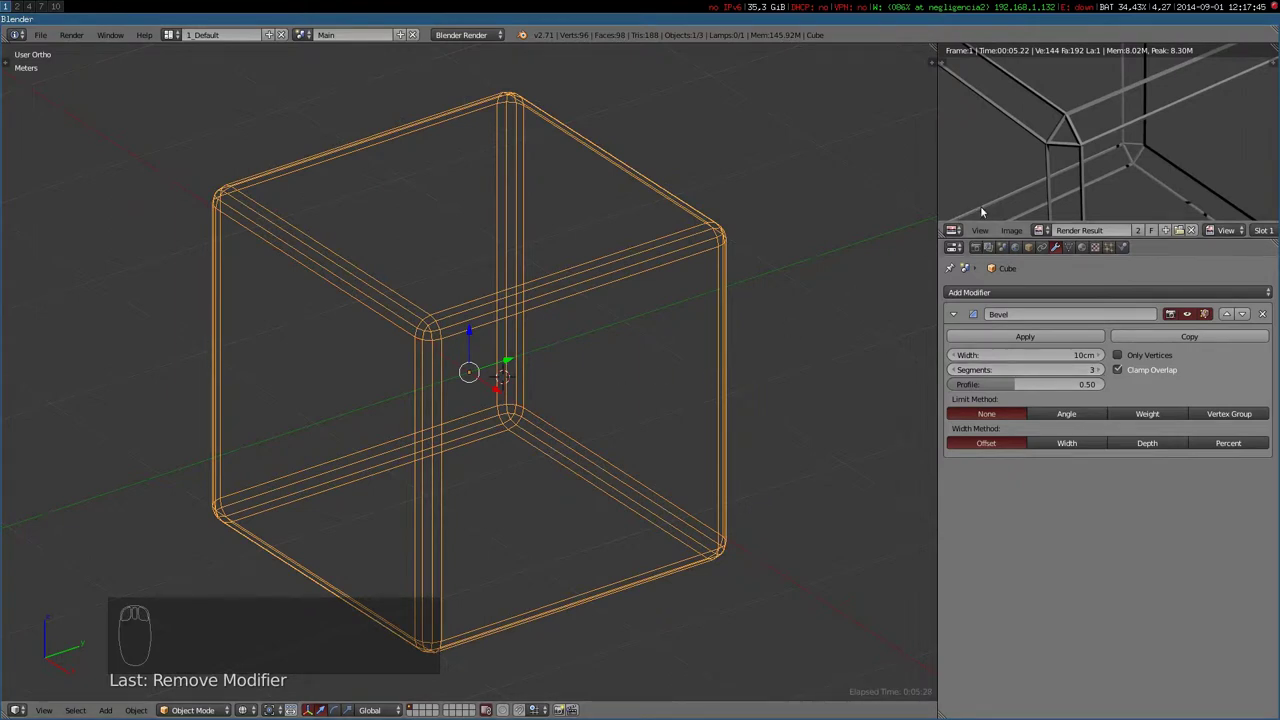
scroll("down", 3)
left_click_drag(1073, 172, 1073, 172)
scroll("down", 3)
key("KP_4")
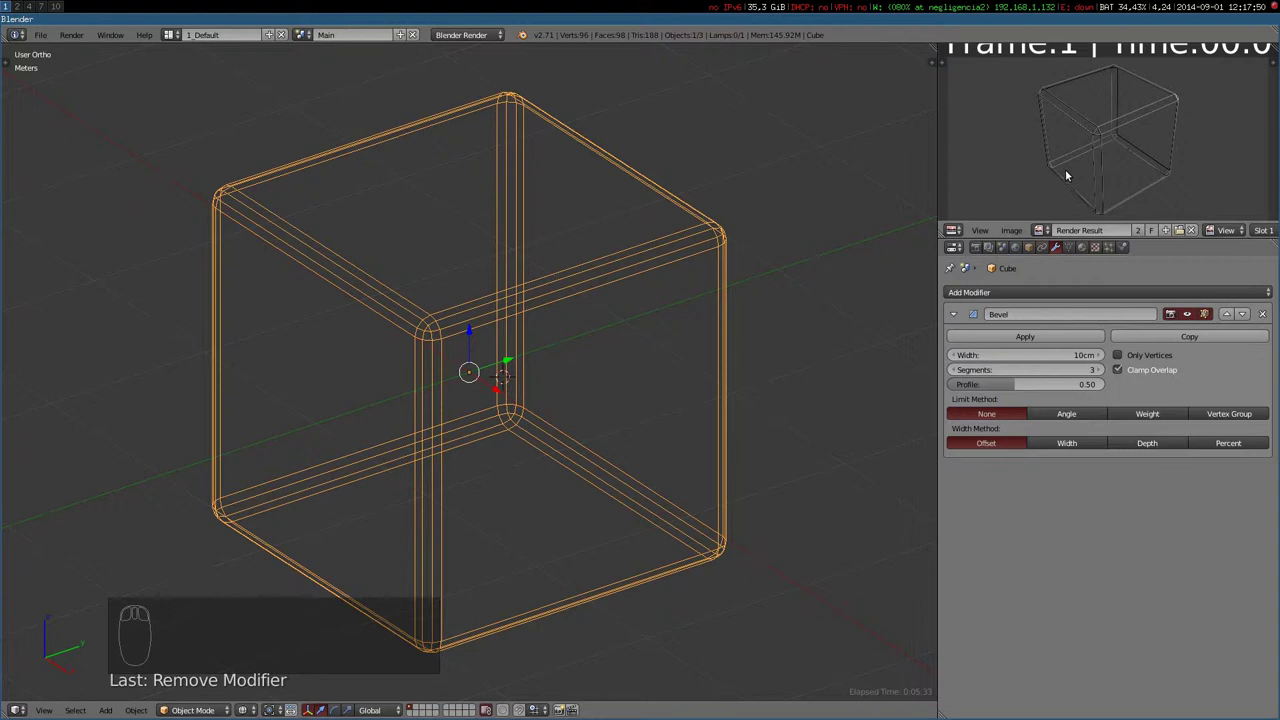
key("F12")
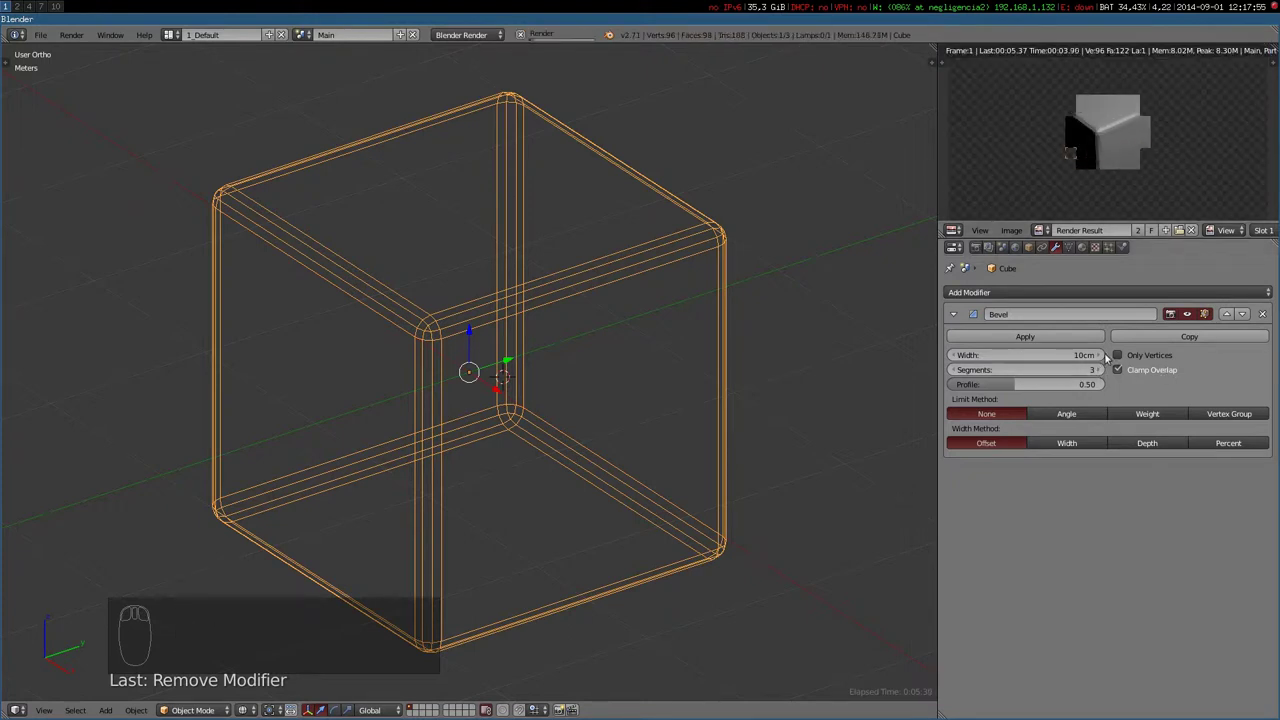
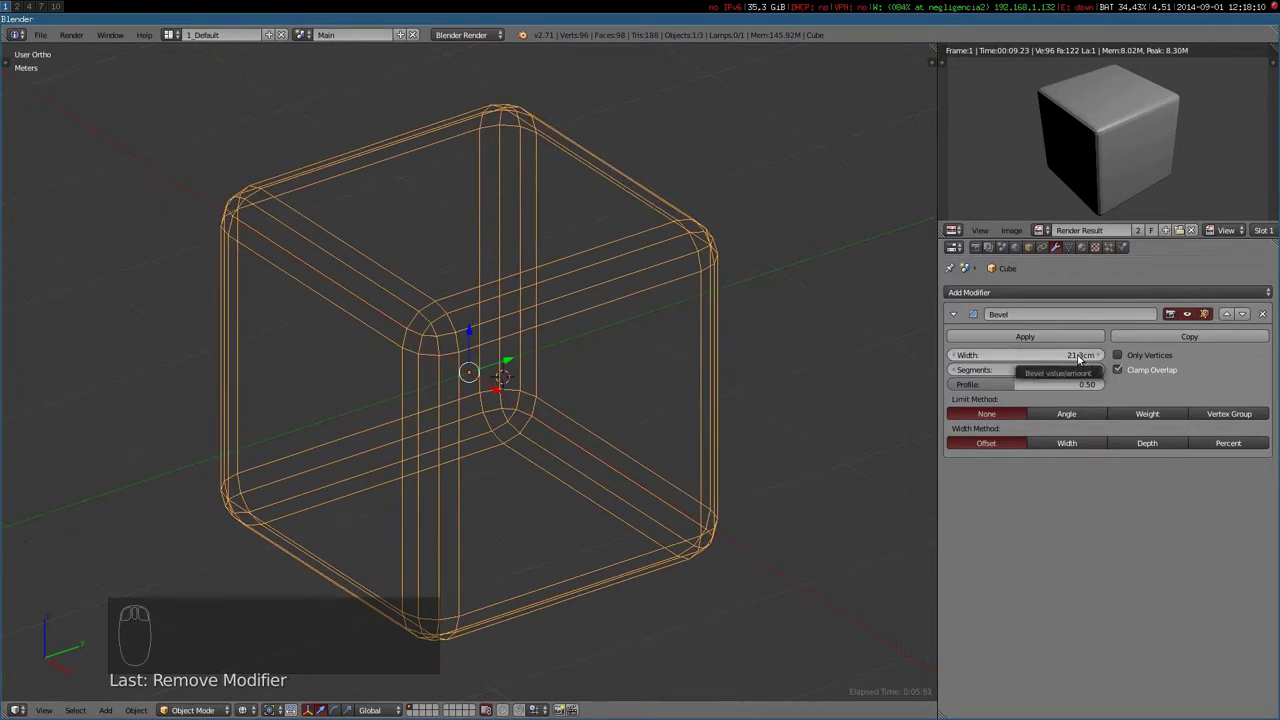
Render the wider bevel, then face the corner and render the bevelled, subdivided cube
key("F12")
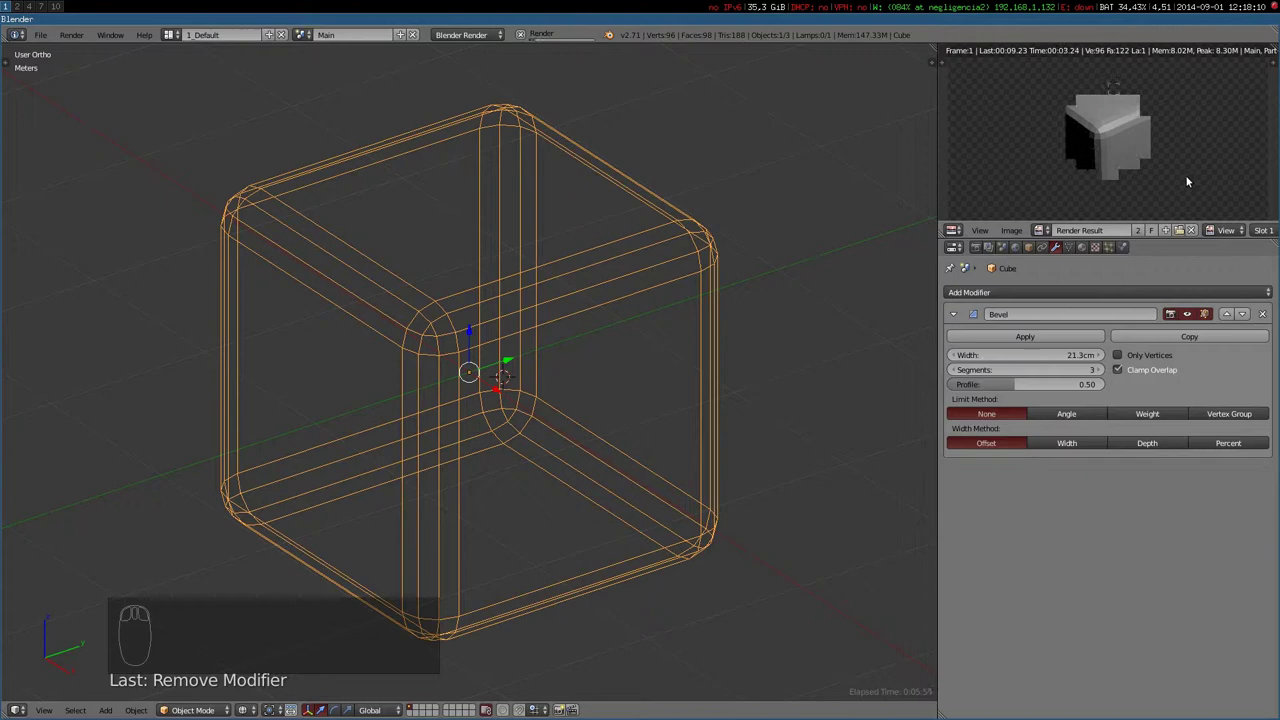
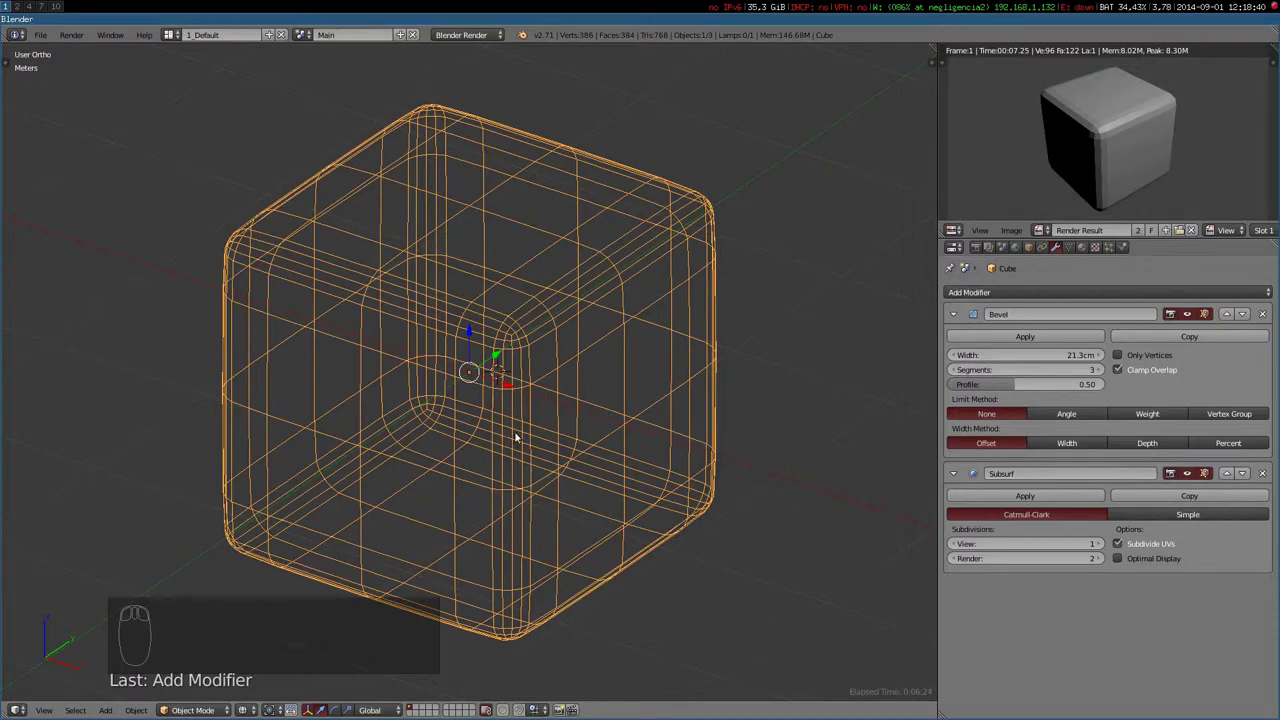
left_click_drag(381, 245, 515, 230)
key("F12")
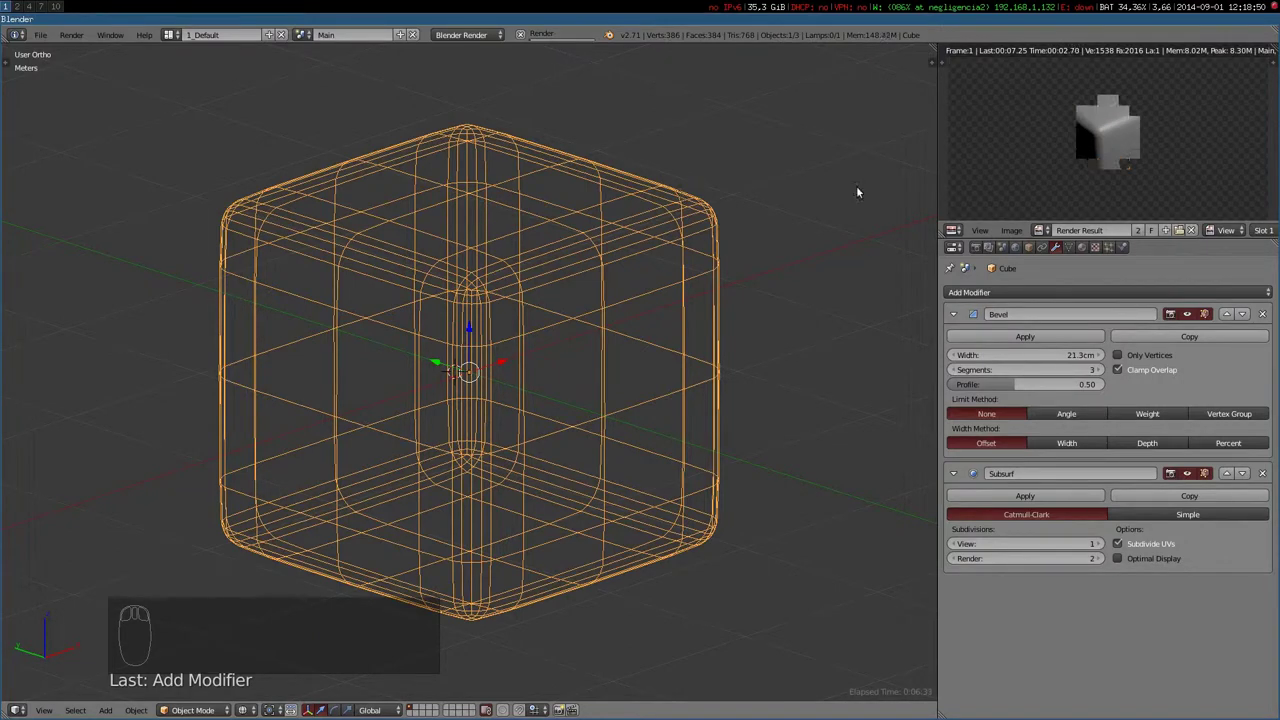
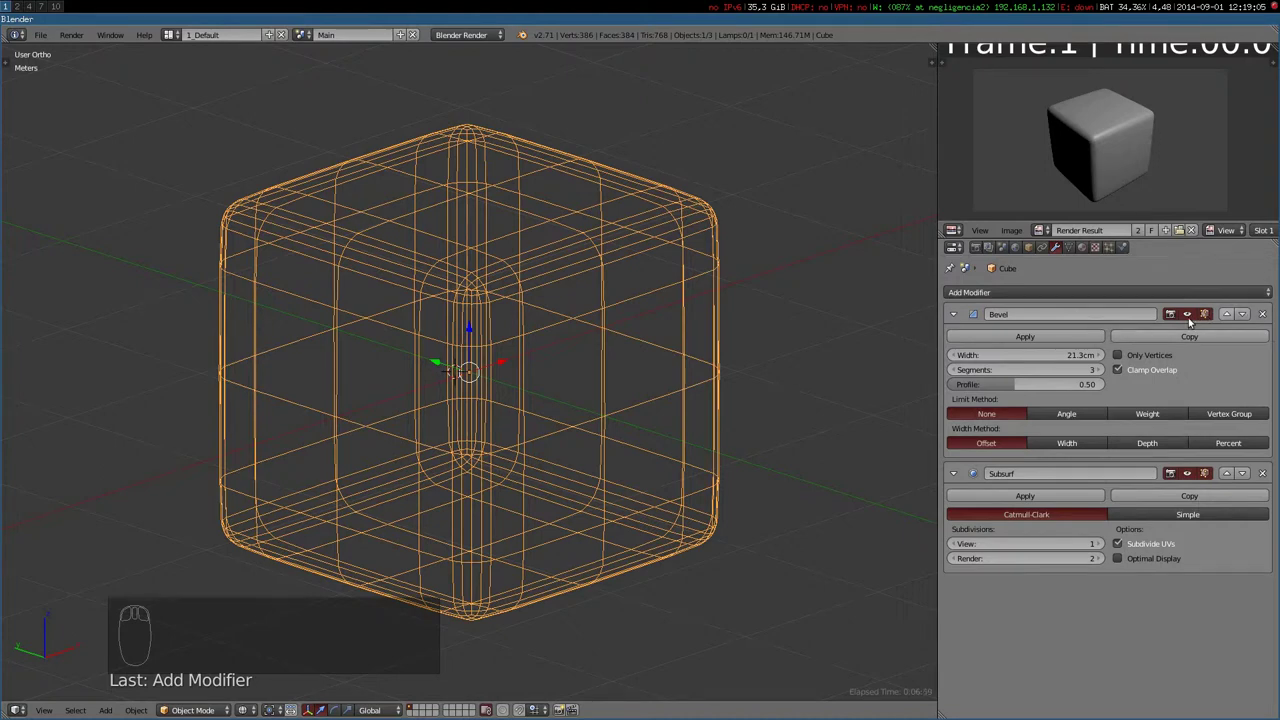
Show the Subsurf in the viewport again and raise its View level to 4, giving a sphere
left_click_drag(1184, 317, 966, 308)
left_click_drag(953, 316, 467, 292)
left_click_drag(482, 286, 428, 300)
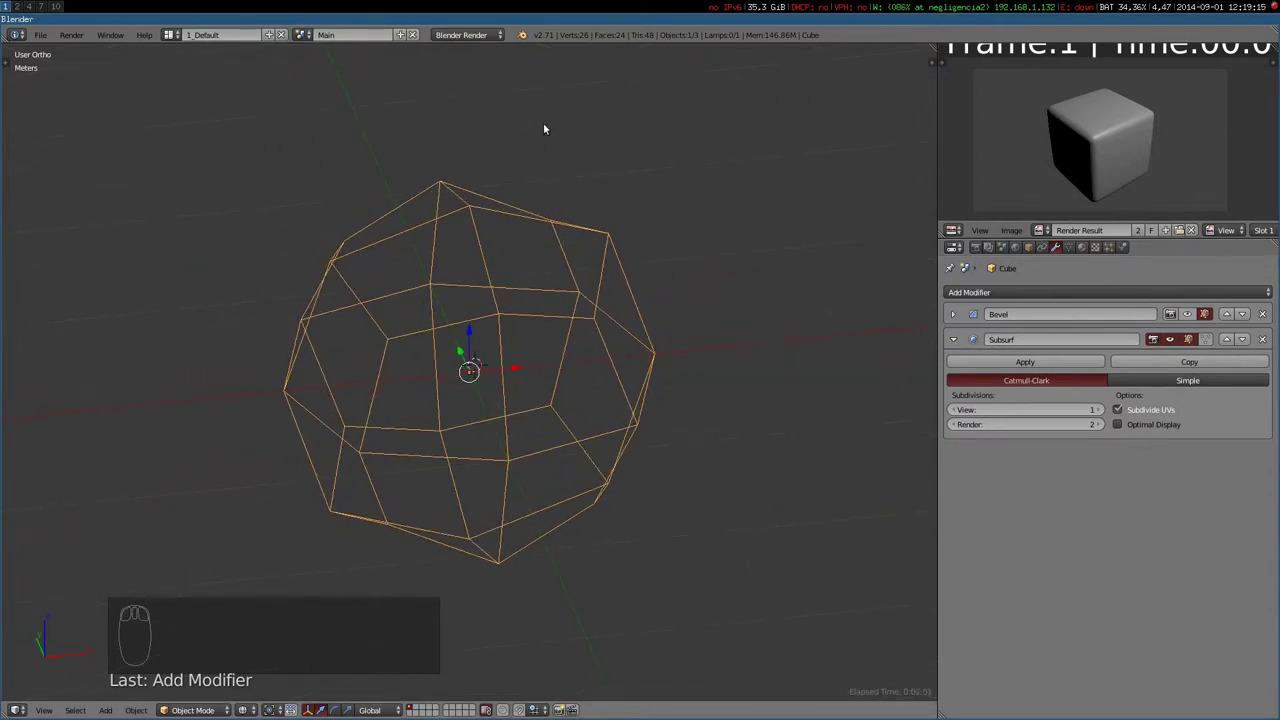
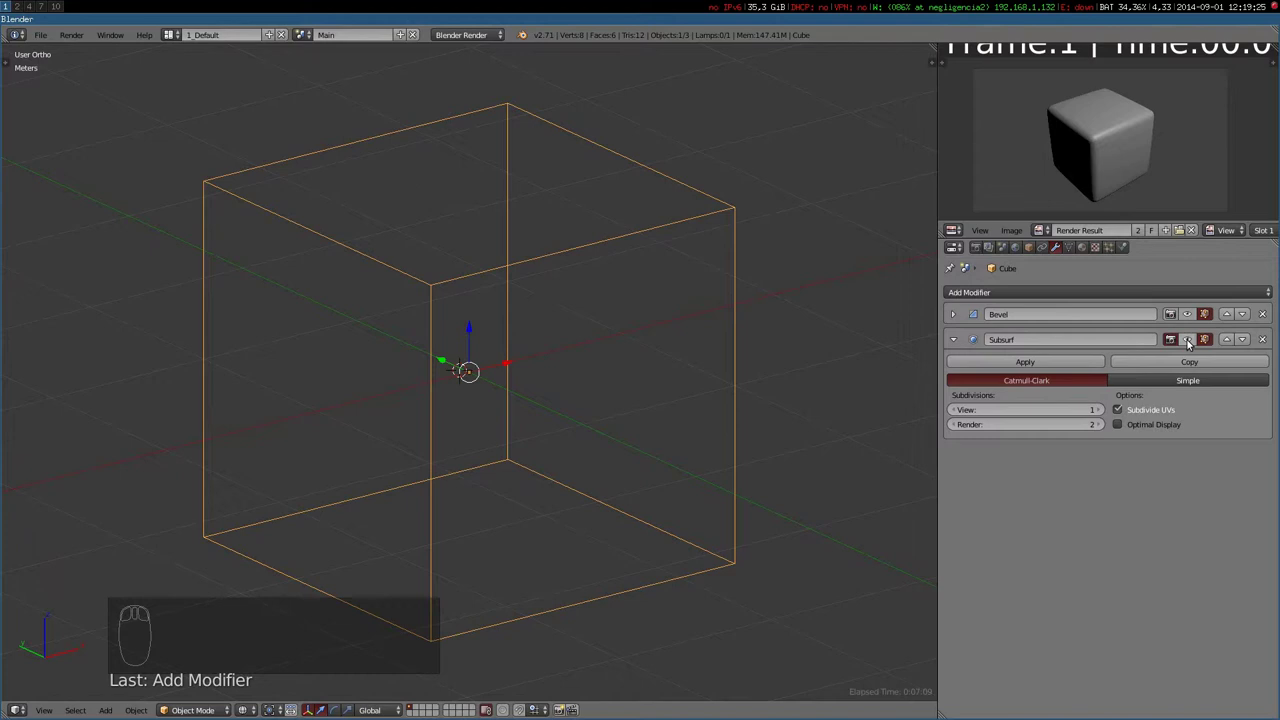
left_click_drag(1187, 342, 613, 39)
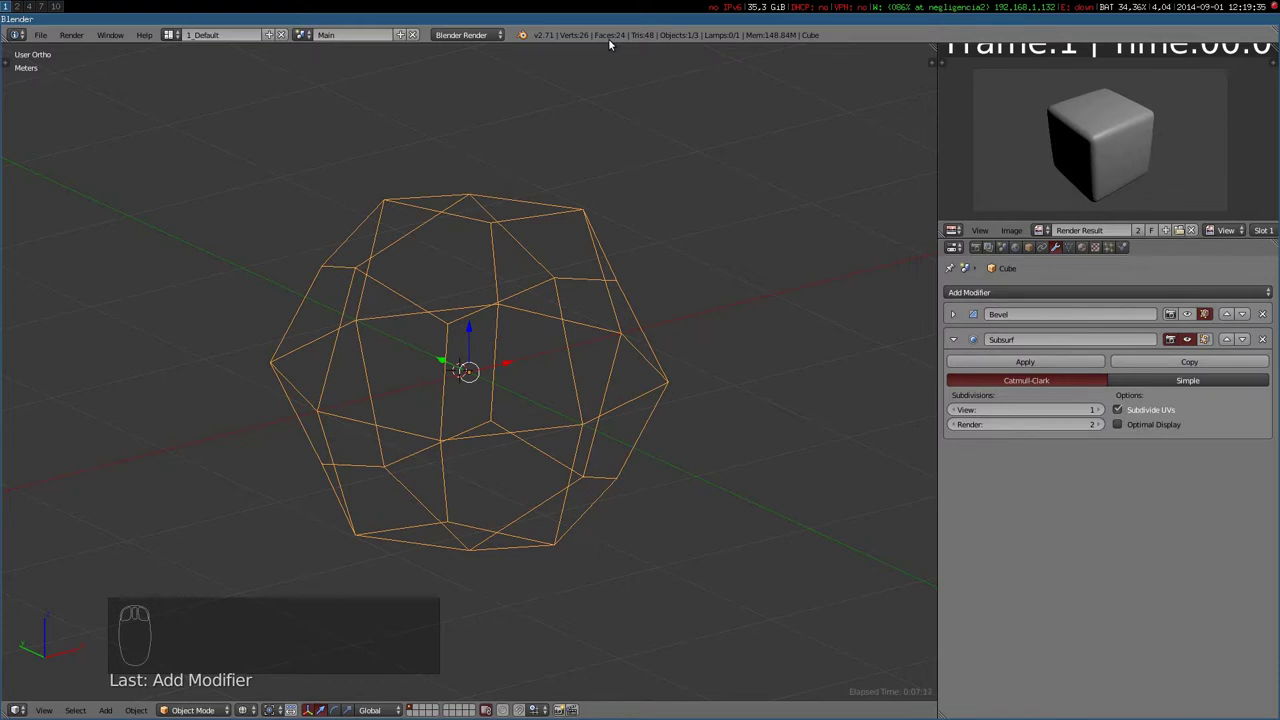
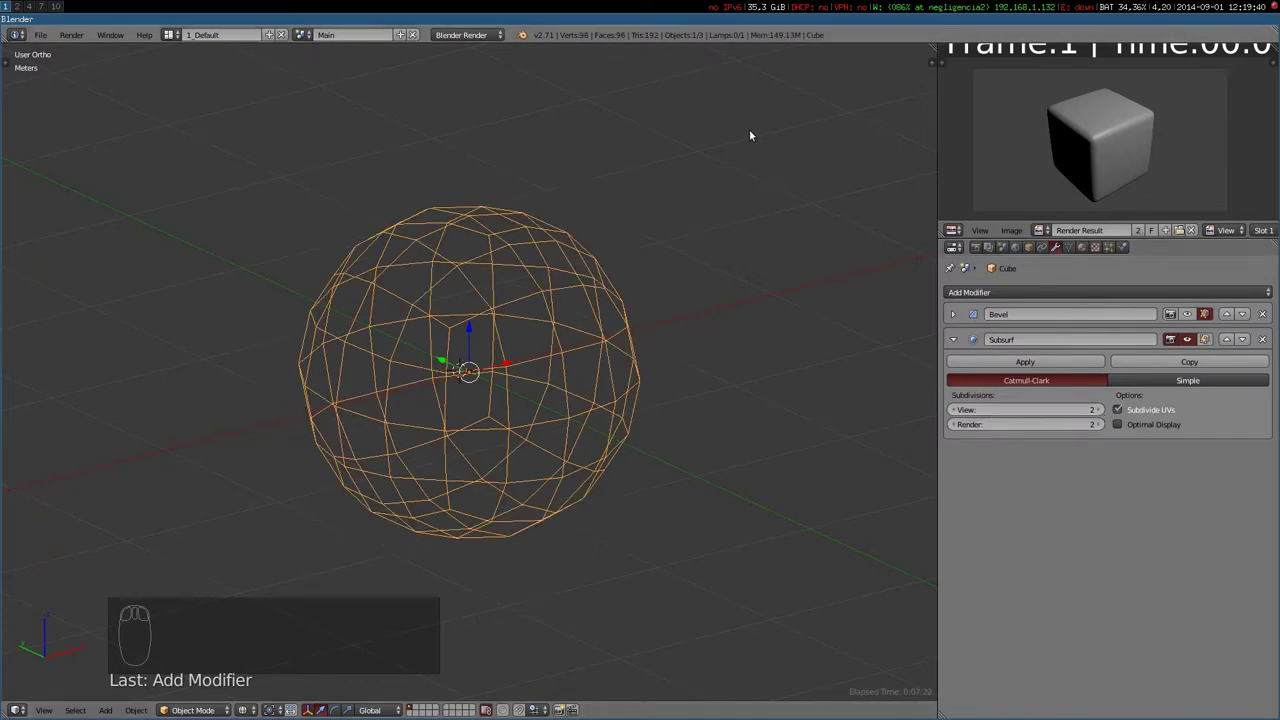
left_click_drag(1097, 413, 946, 365)
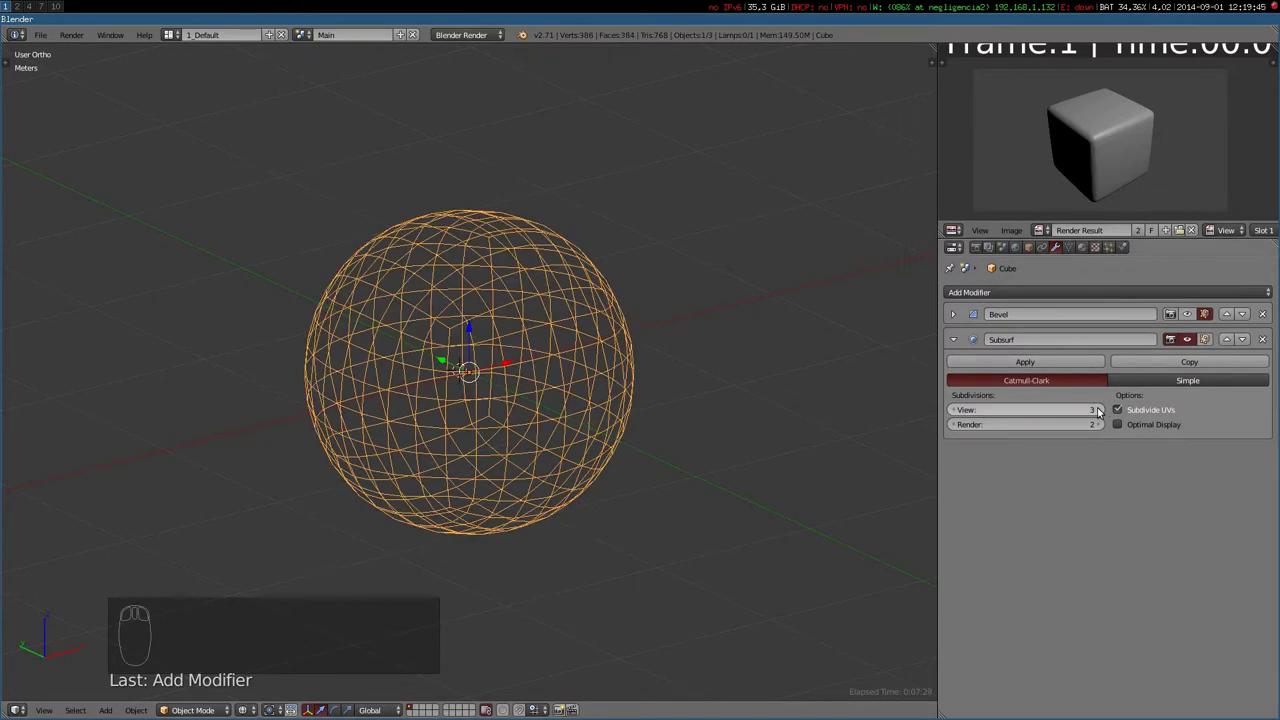
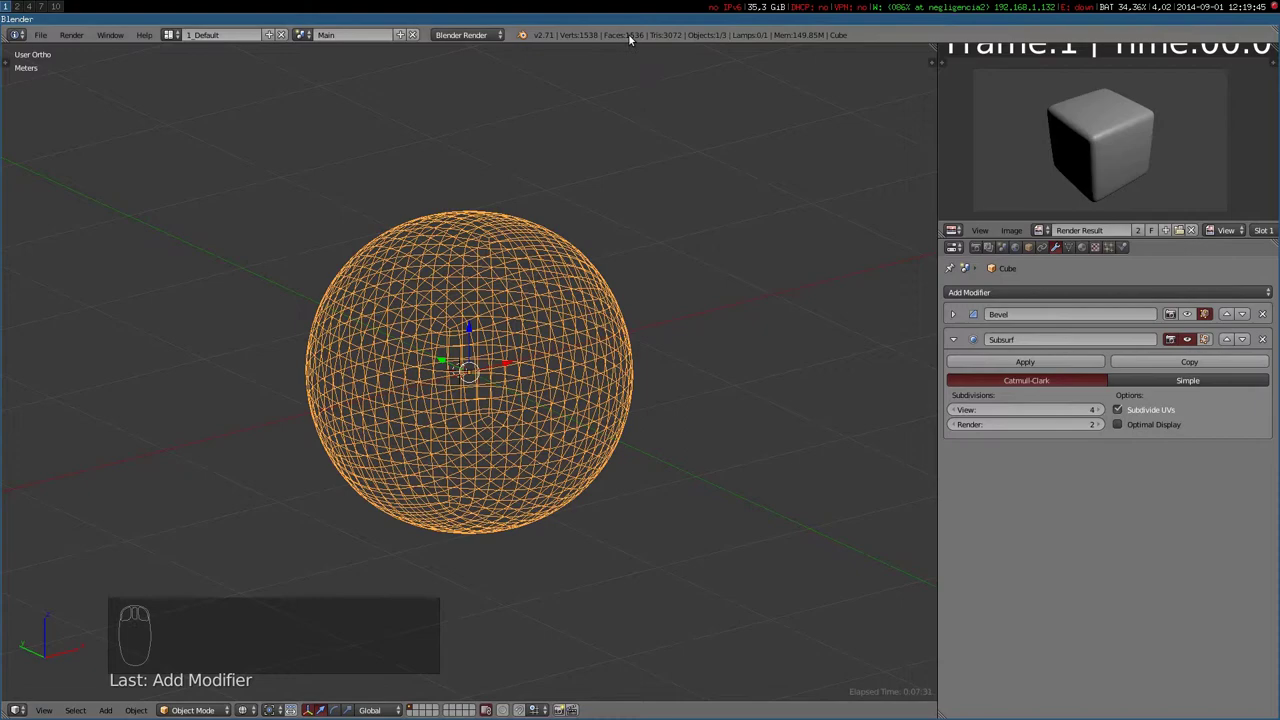
left_click_drag(482, 344, 571, 342)
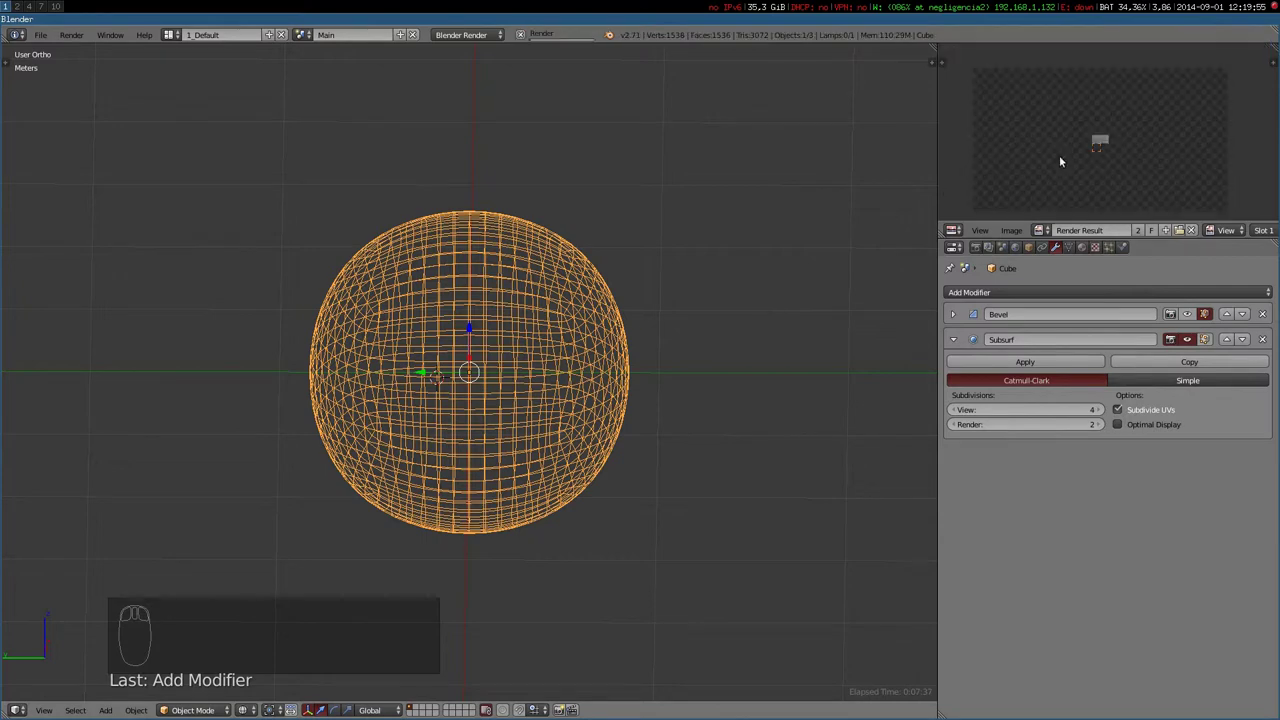
Render the sphere, then render again with Subsurf render subdivisions set to 4
key("F12")
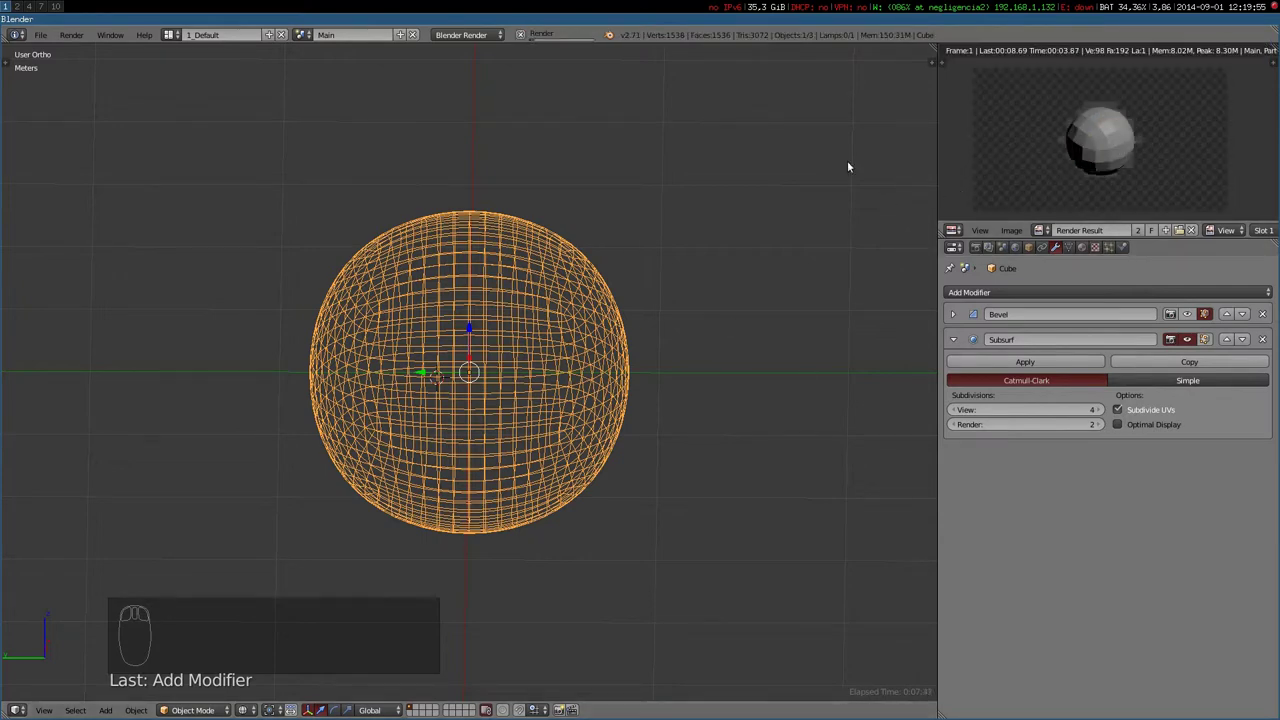
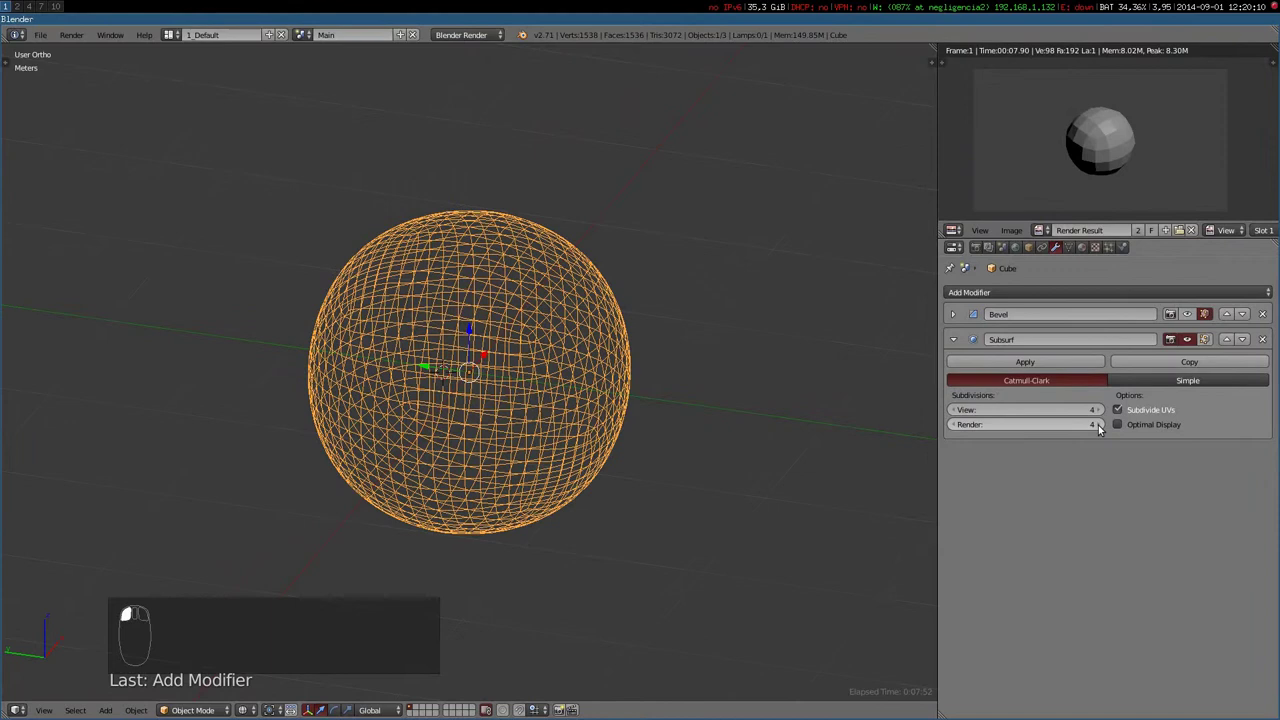
key("F12")
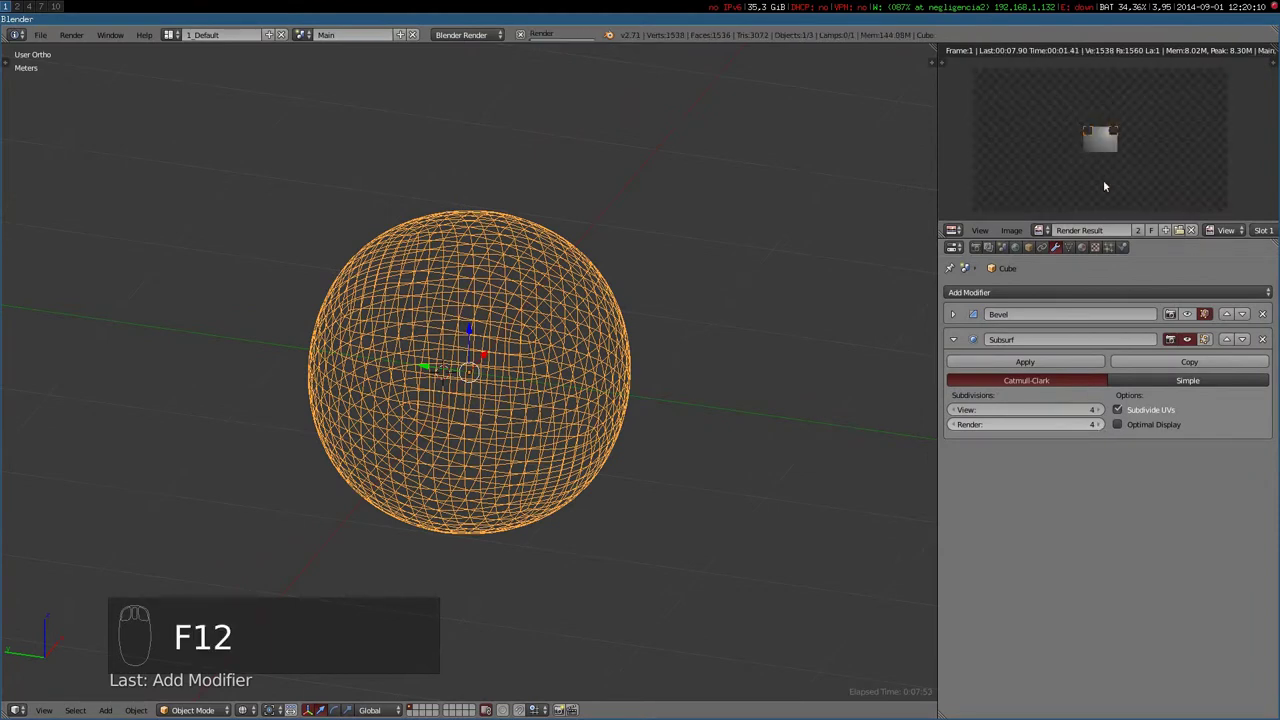
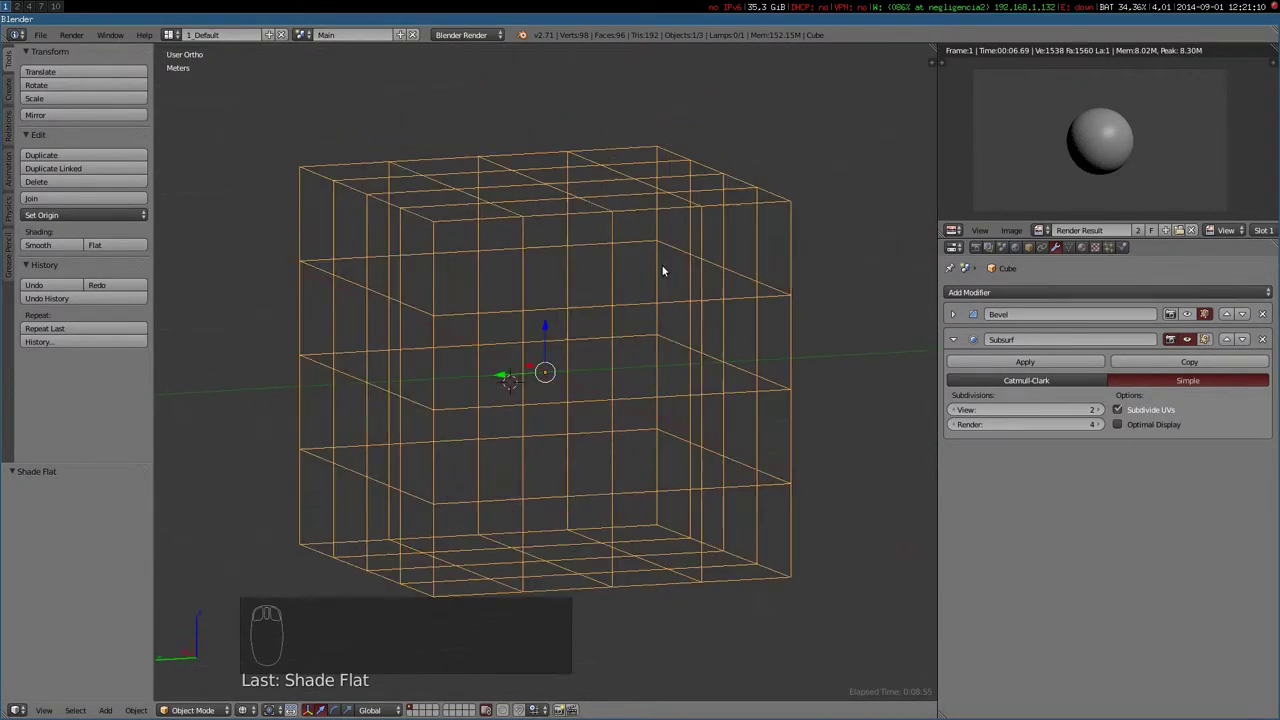
Lower the Subsurf render level to 1 and render the simply subdivided cube
left_click_drag(953, 427, 558, 290)
left_click_drag(469, 243, 546, 283)
key("F12")
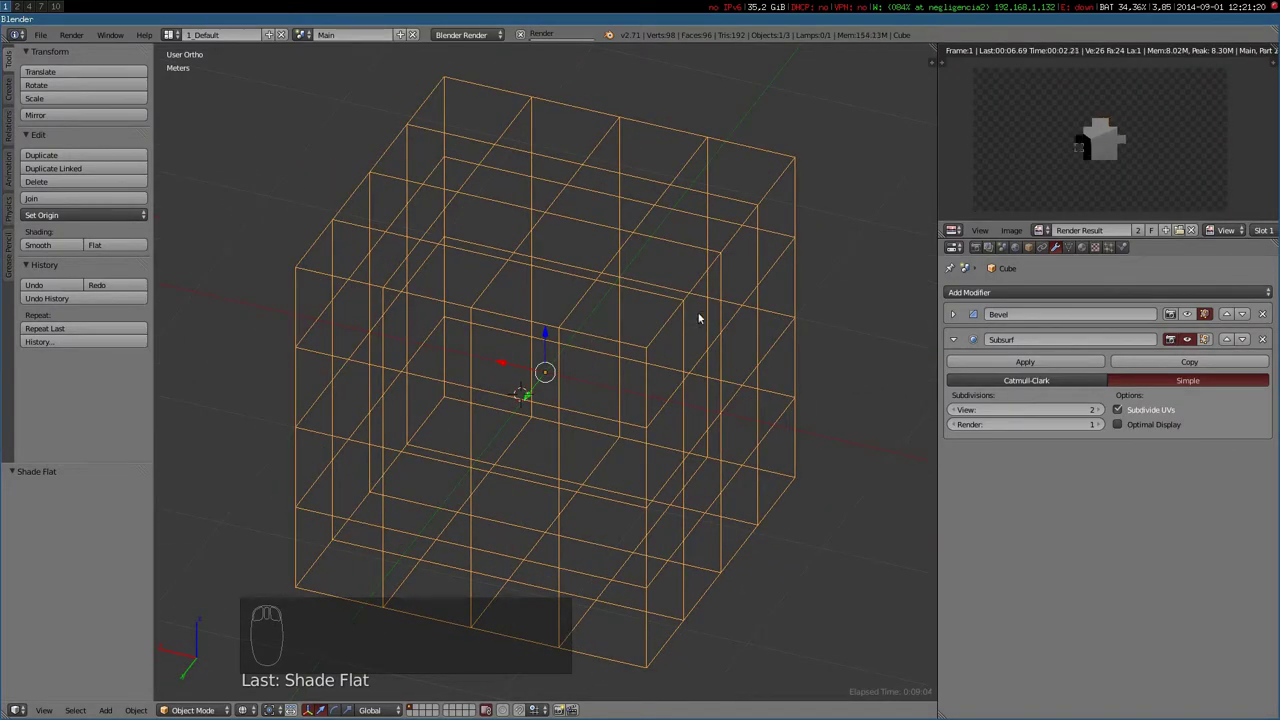
left_click_drag(757, 305, 661, 218)
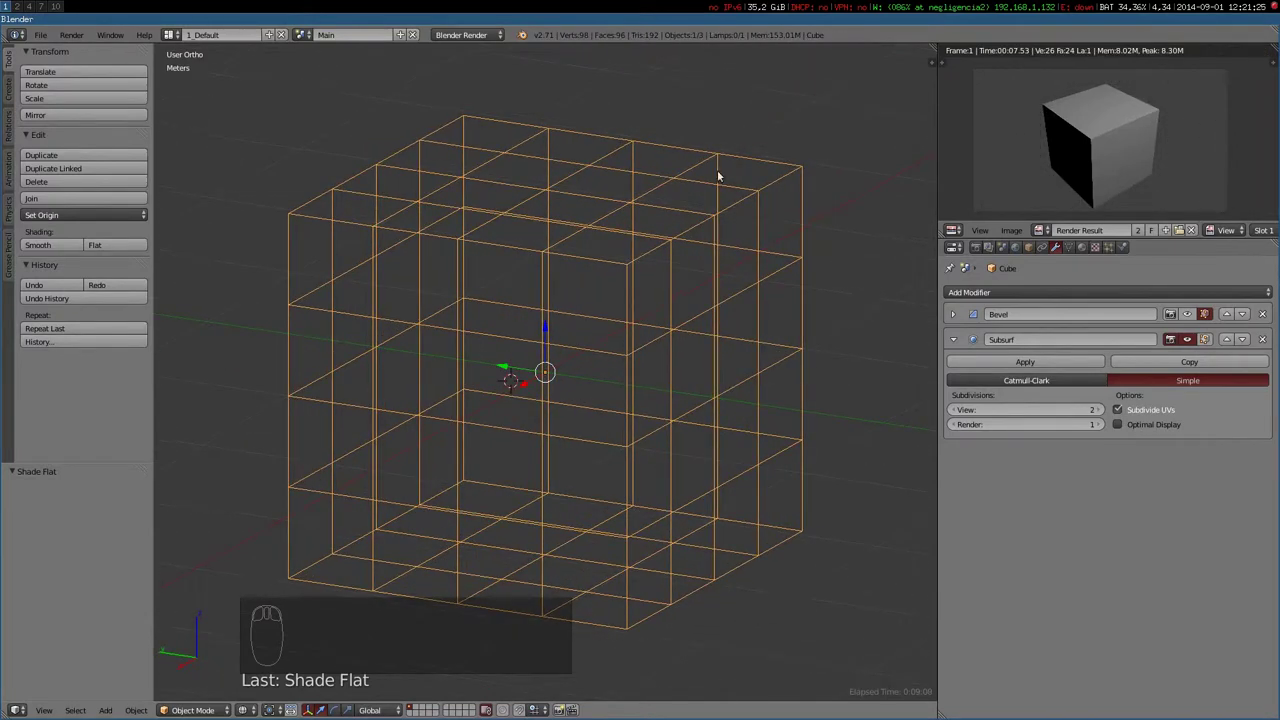
key("s")
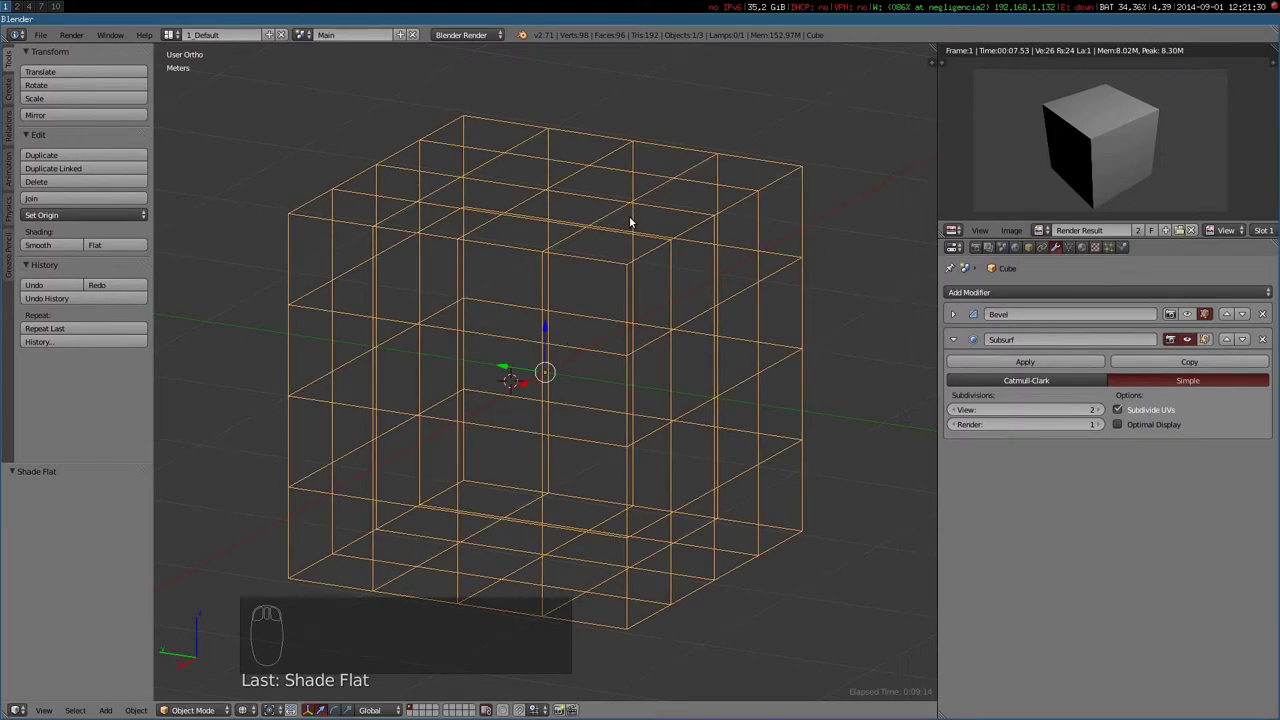
Inspect the cube in solid shading from several angles, then return to wireframe
key("z")
left_click_drag(620, 336, 671, 437)
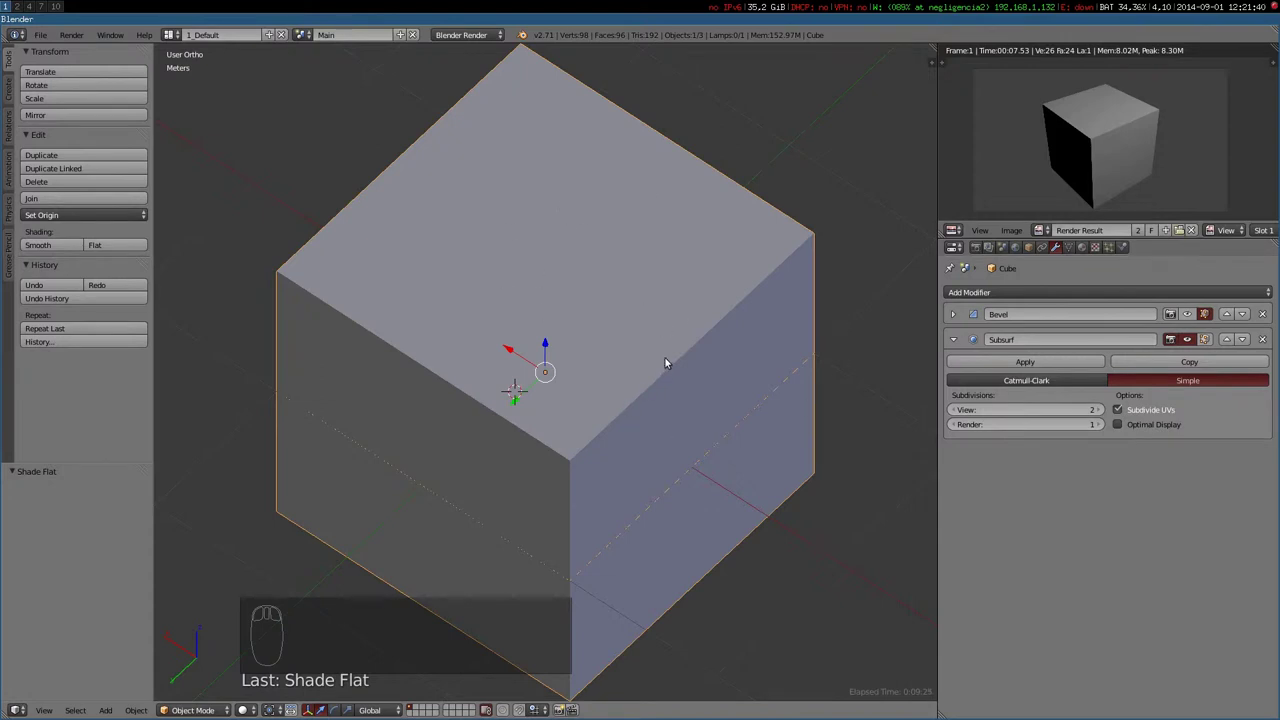
left_click_drag(671, 357, 663, 351)
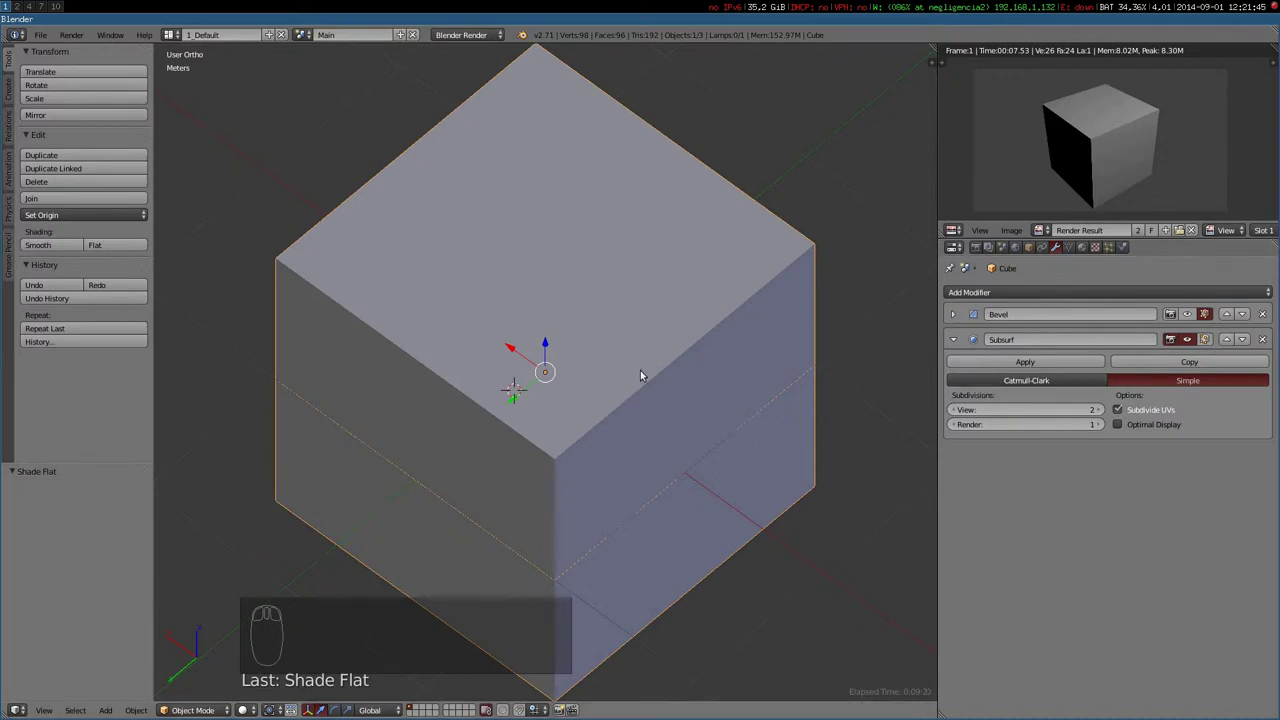
key("z")
left_click_drag(645, 409, 485, 350)
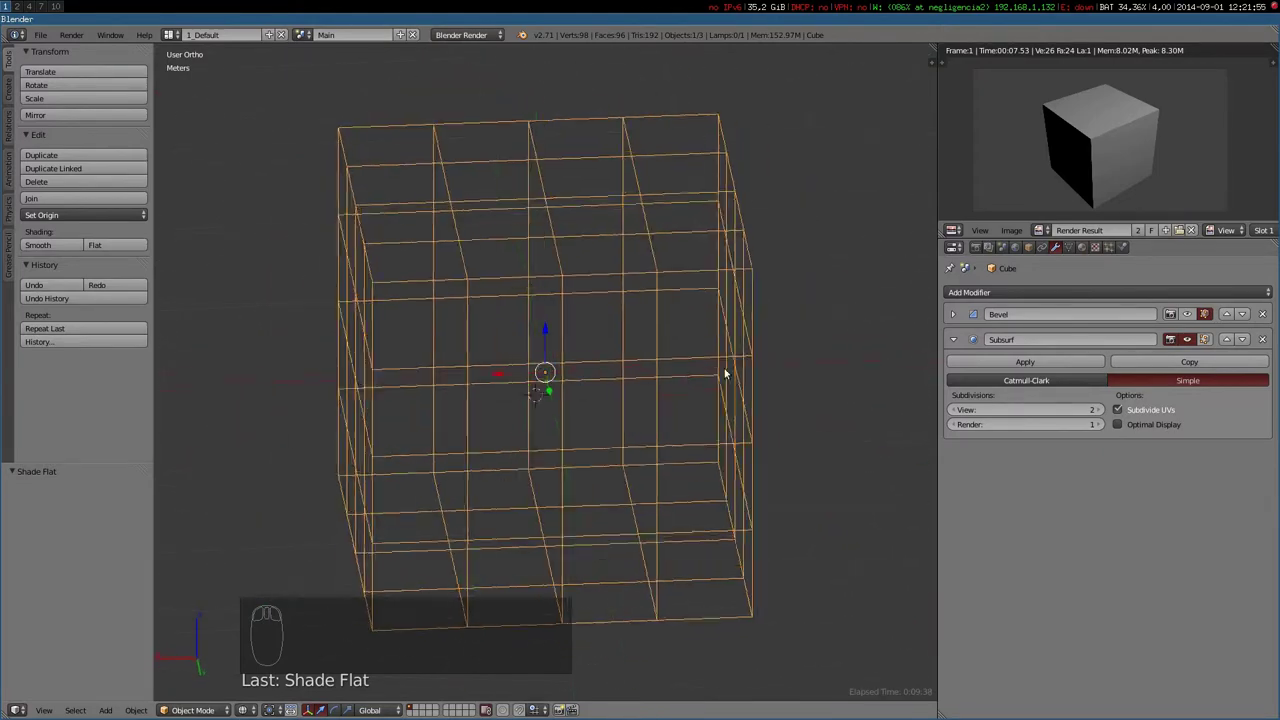
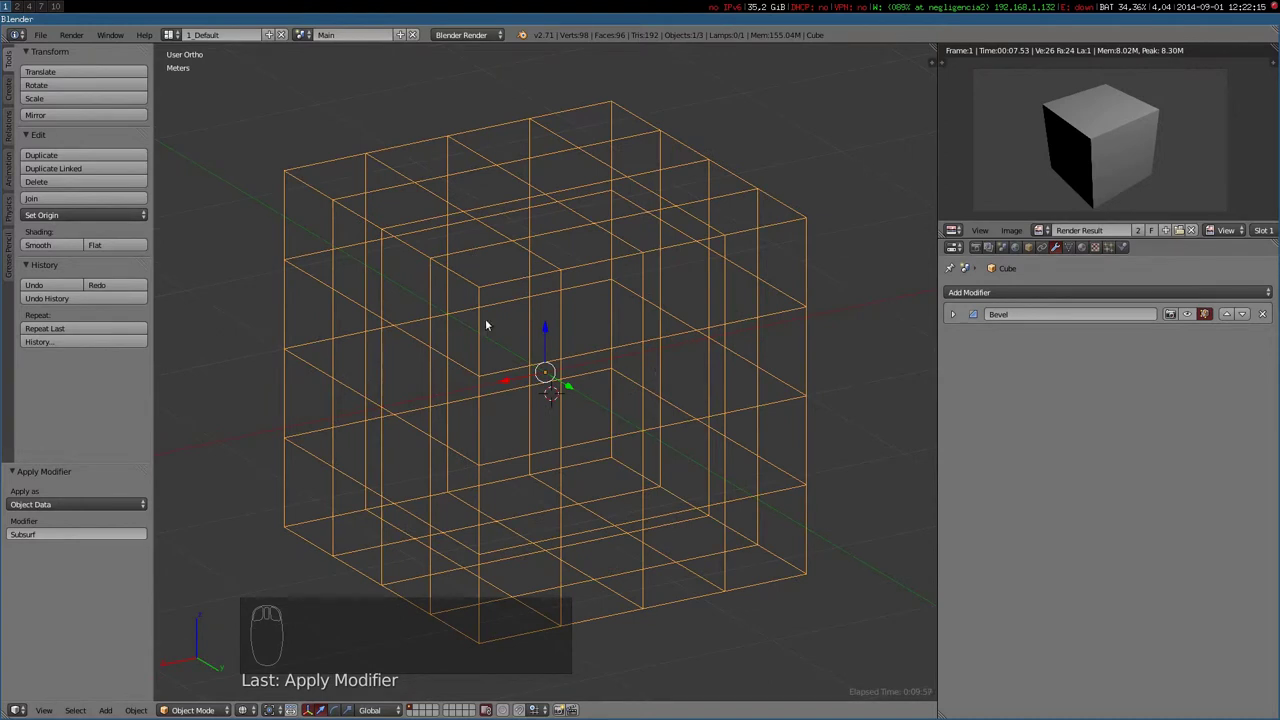
In Edit Mode move some faces to dent the cube, render it from the camera, then leave editing and camera view
key("Tab")
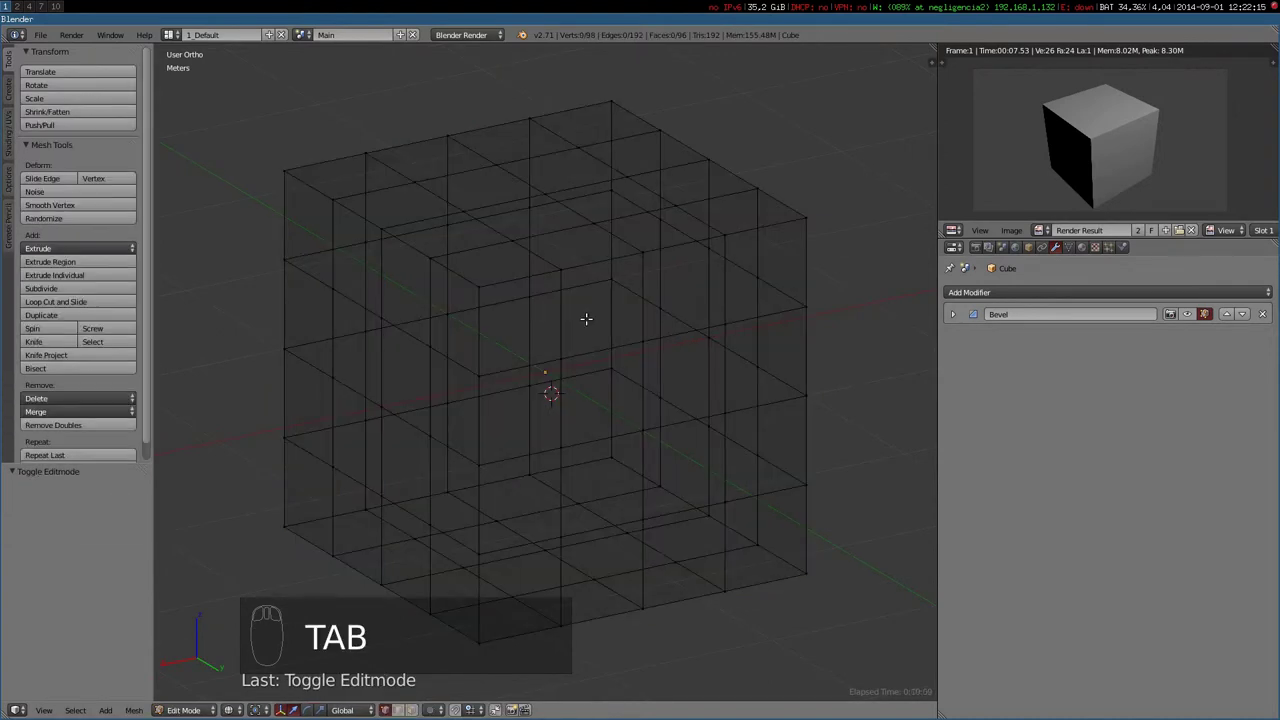
key("ctrl+Tab")
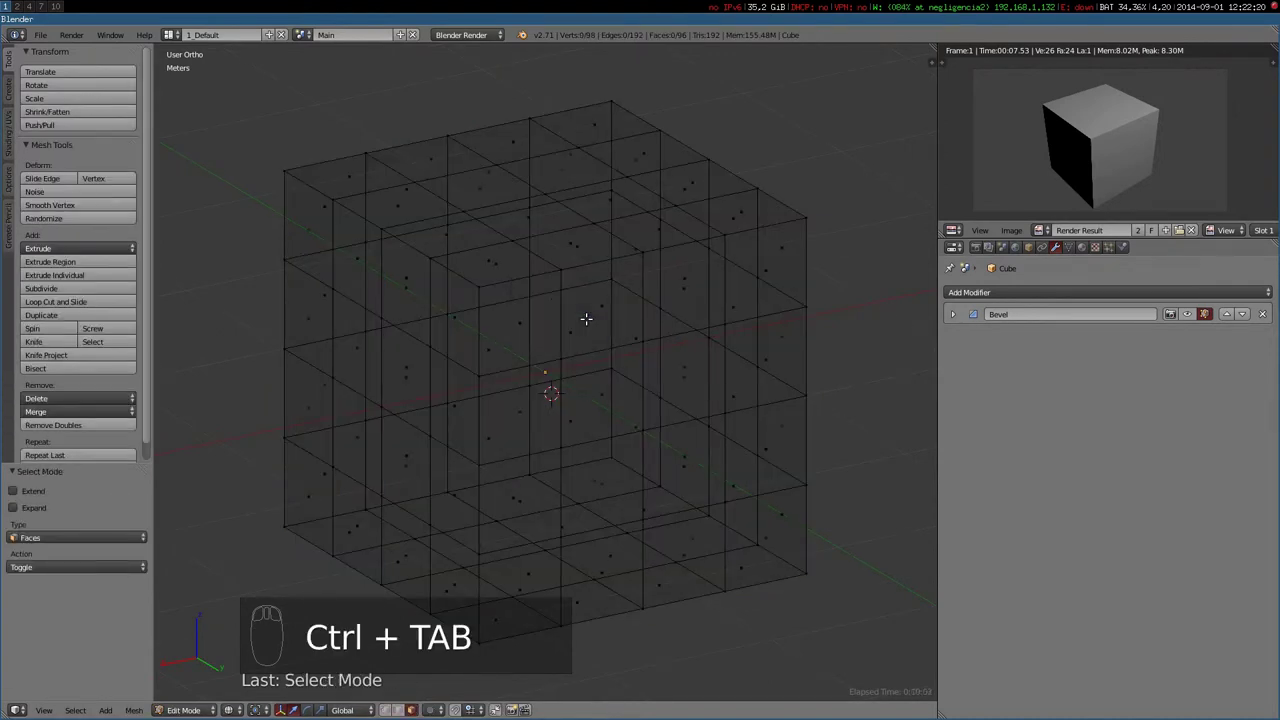
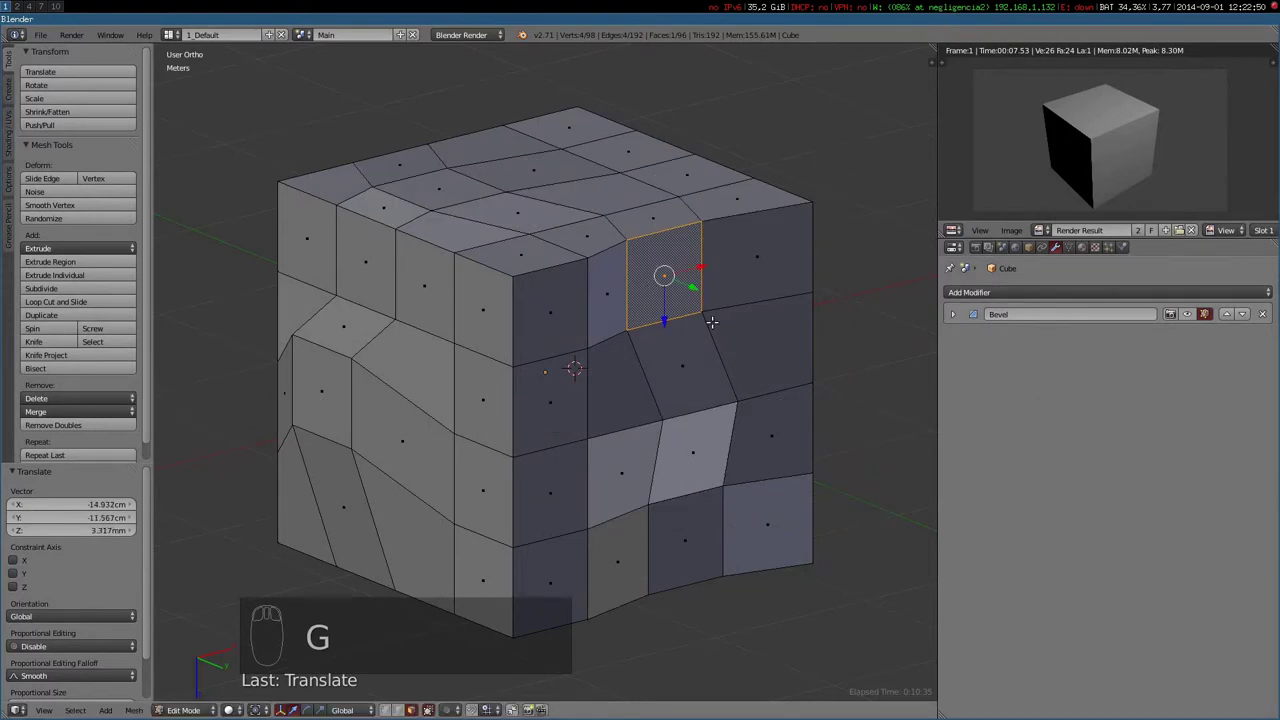
key("F12")
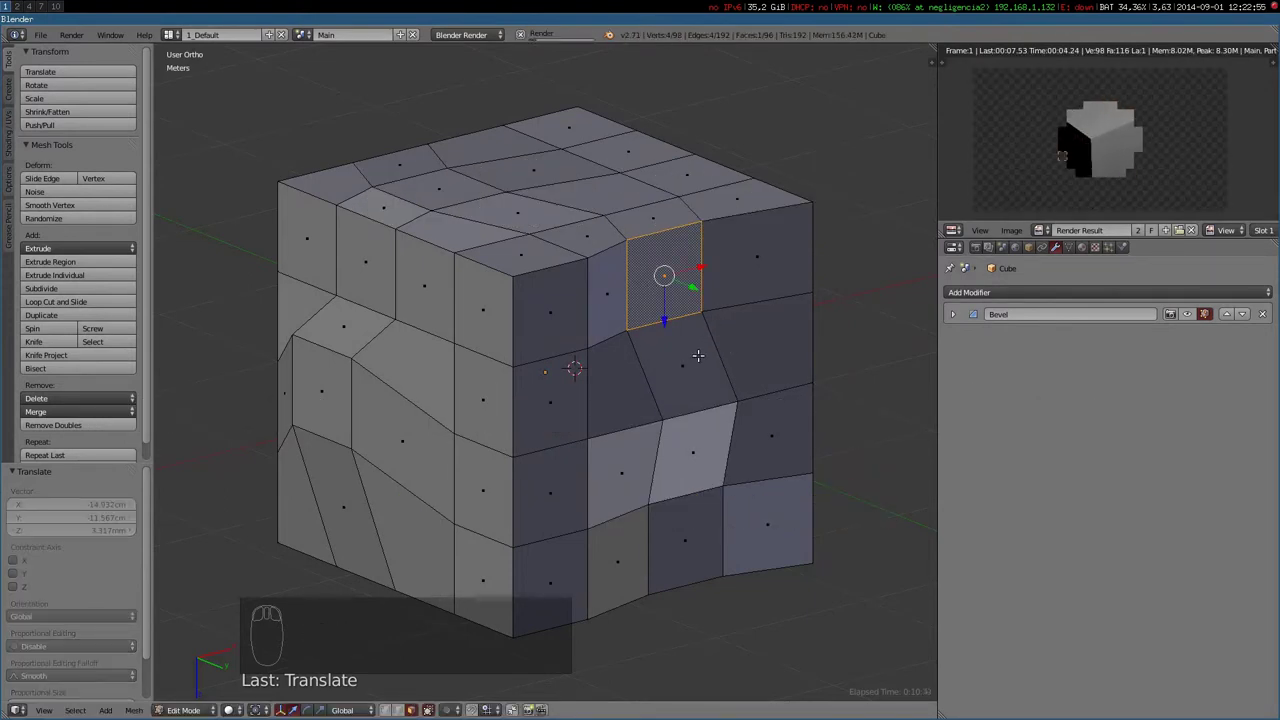
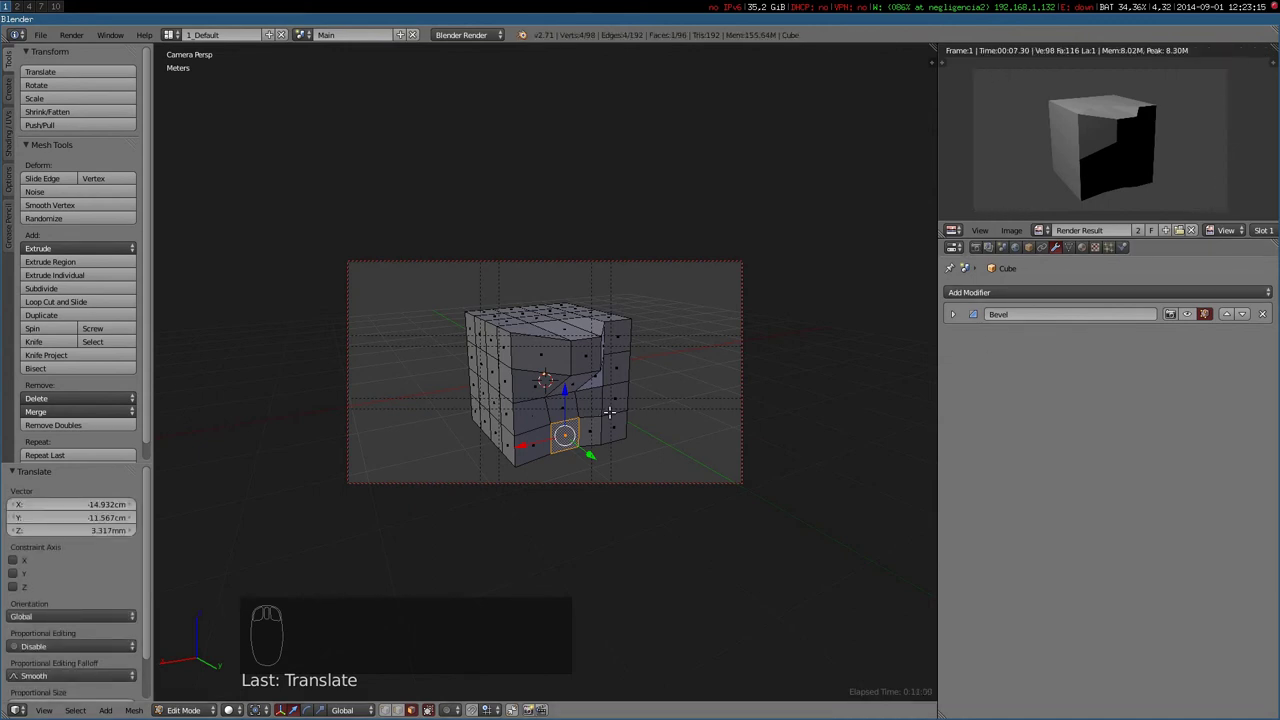
key("Tab")
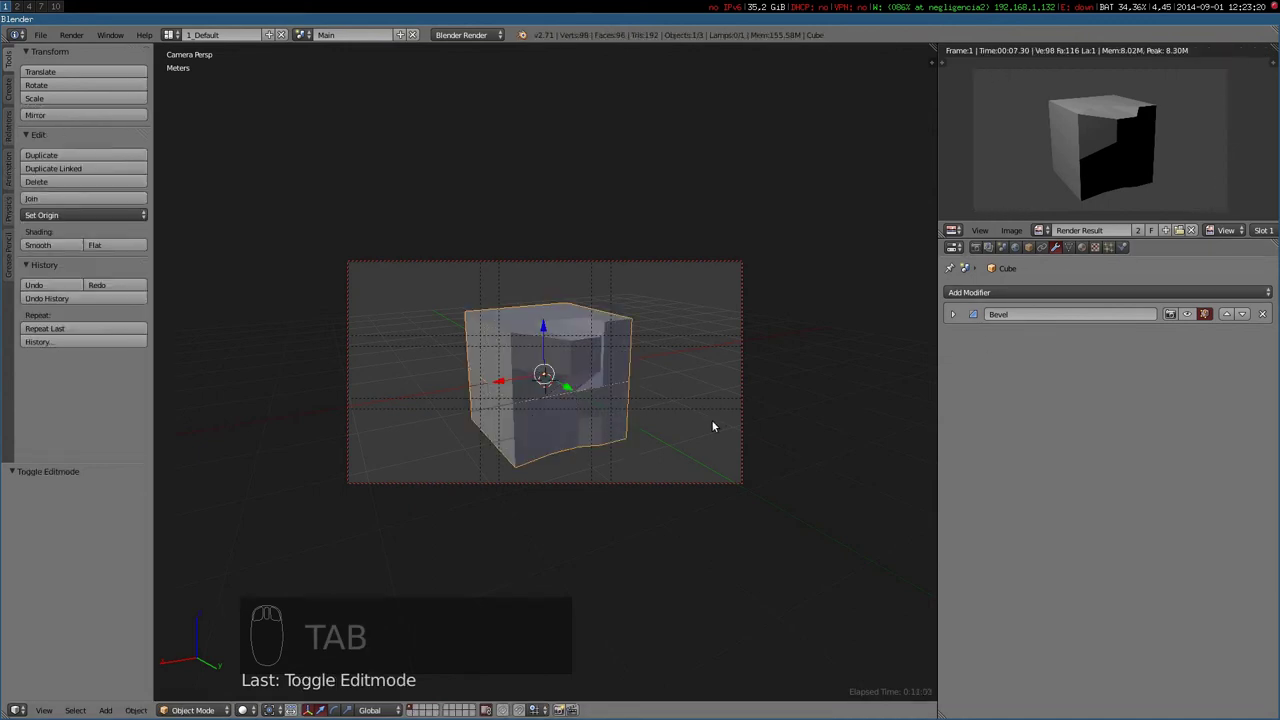
key("KP_0")
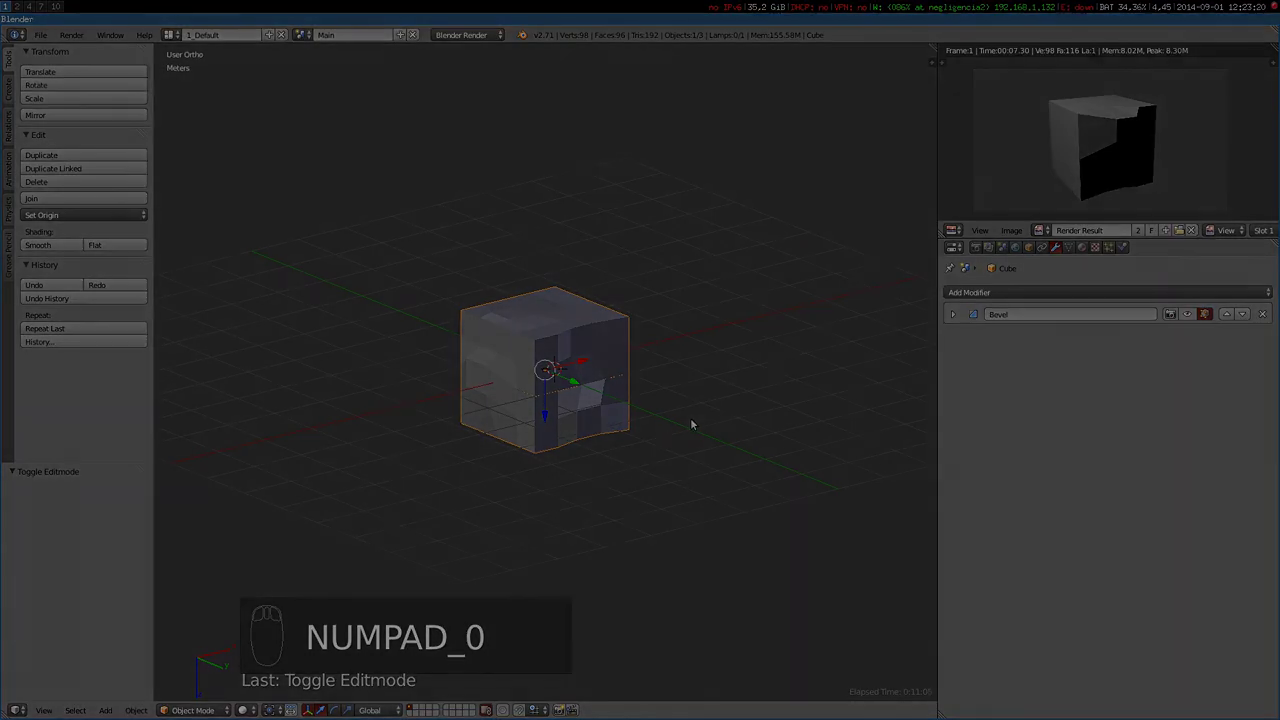